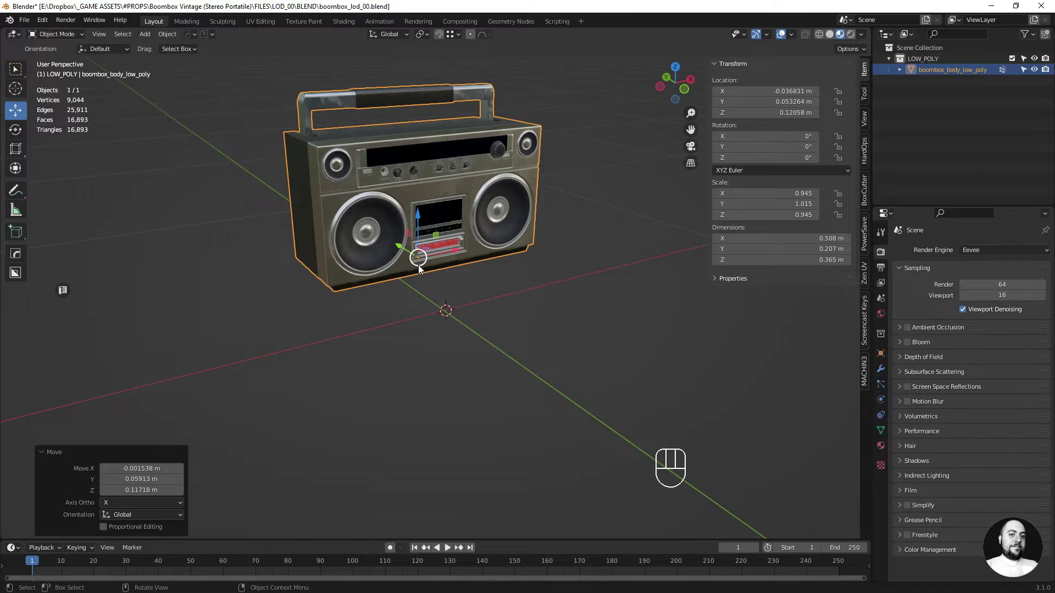
# Drag the boombox in the viewport back down toward the world origin
pyautogui.moveTo(422, 267); pyautogui.dragTo(471, 333)
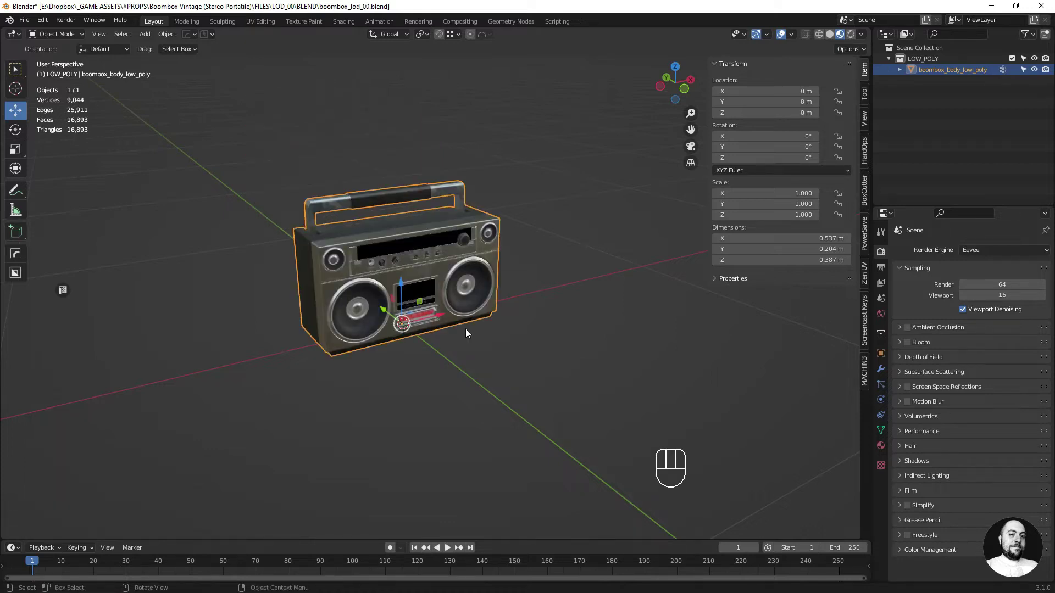
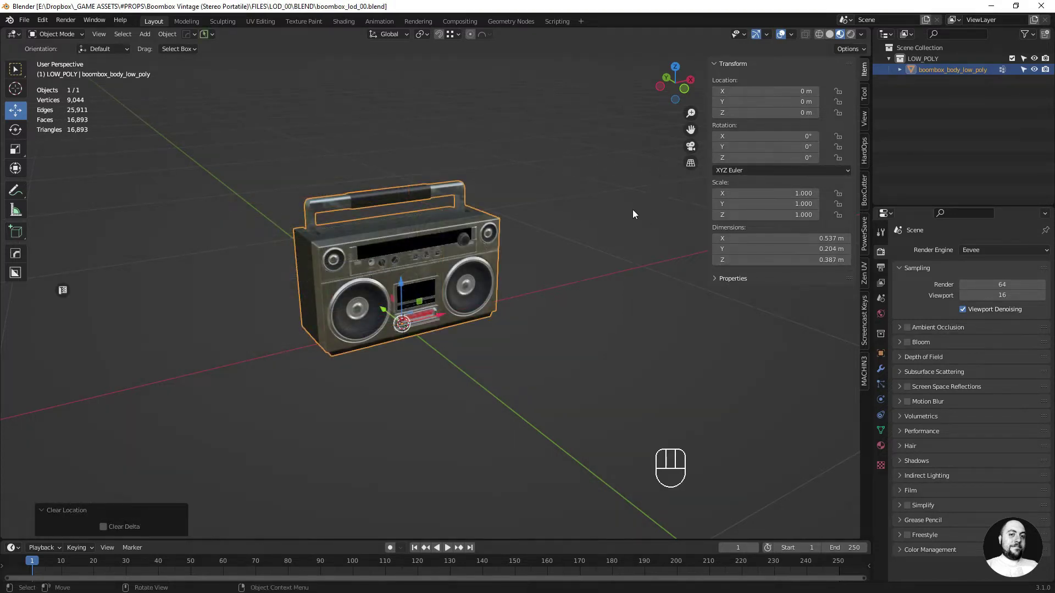
# Toggle the N-panel, drag the boombox up above the grid, and begin a free G move
pyautogui.press('n')
pyautogui.press('n')
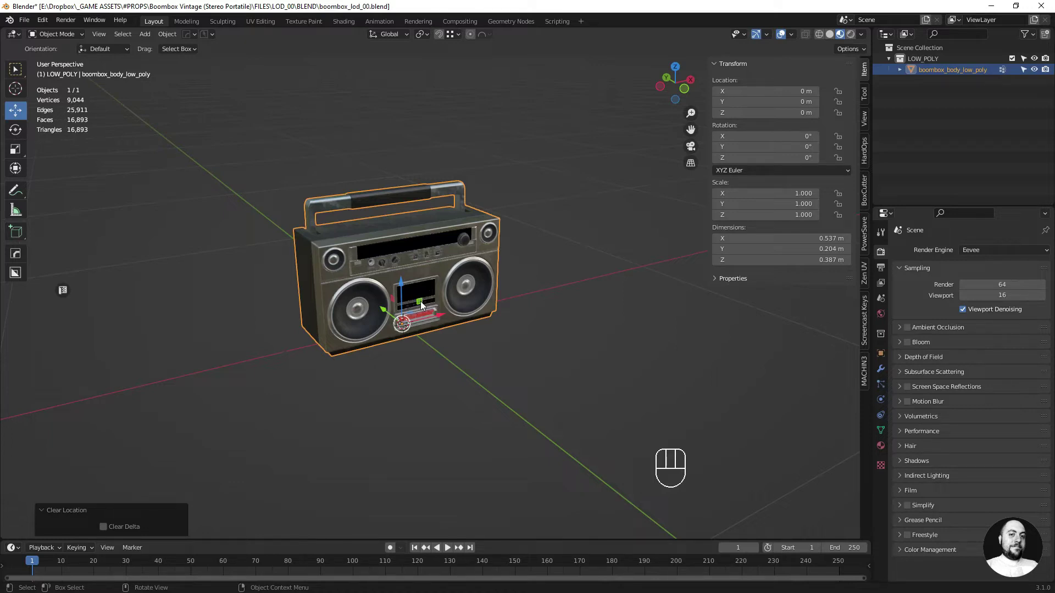
pyautogui.moveTo(426, 306); pyautogui.dragTo(493, 180)
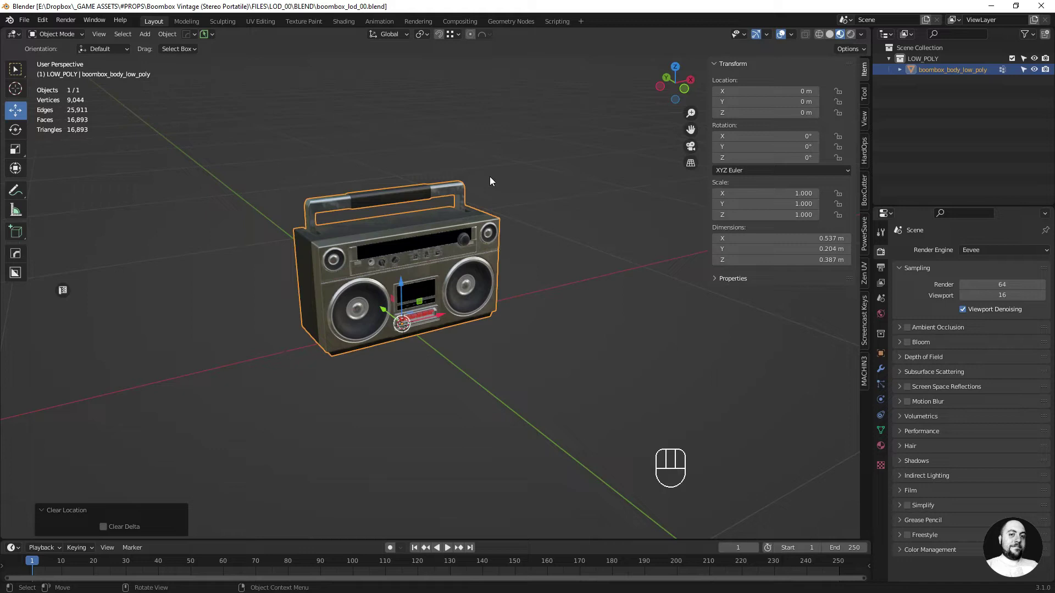
pyautogui.press('g')
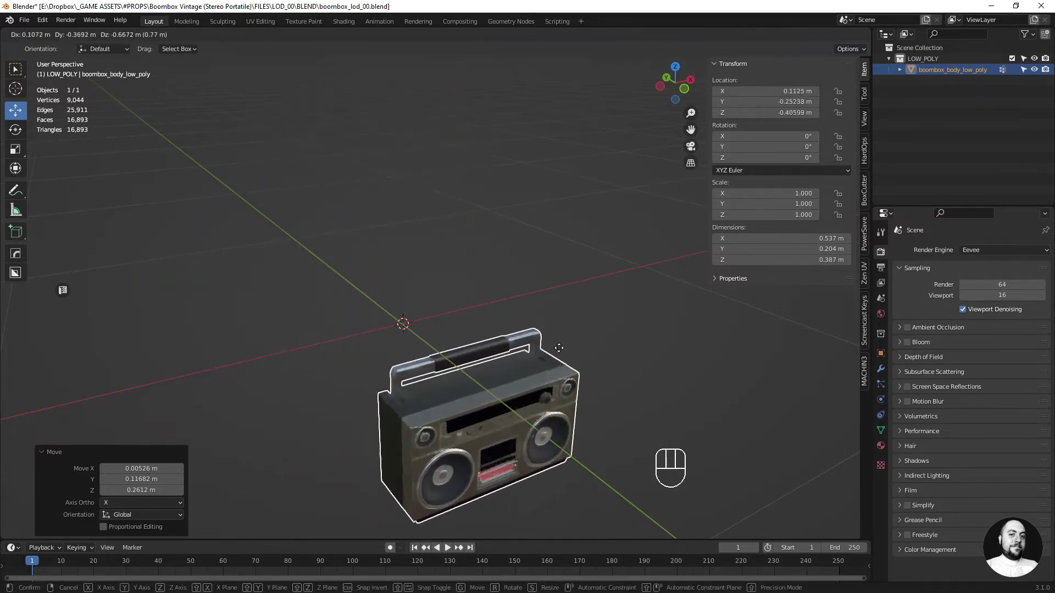
# Cancel the free move, then slide the boombox with G constrained to X, Y and Z in turn
pyautogui.rightClick(651, 340)
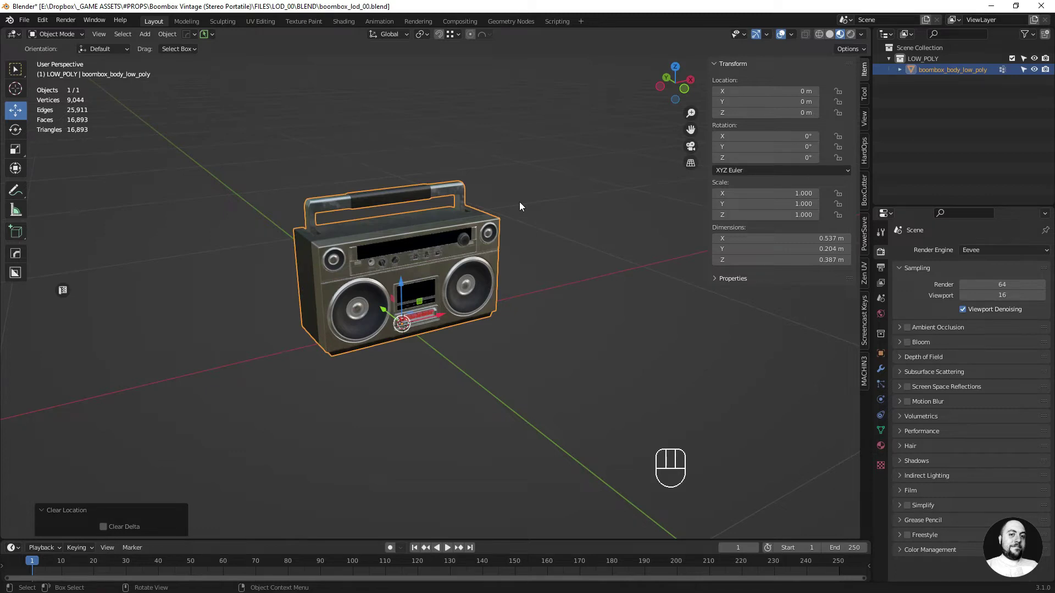
pyautogui.press('g')
pyautogui.press('x')
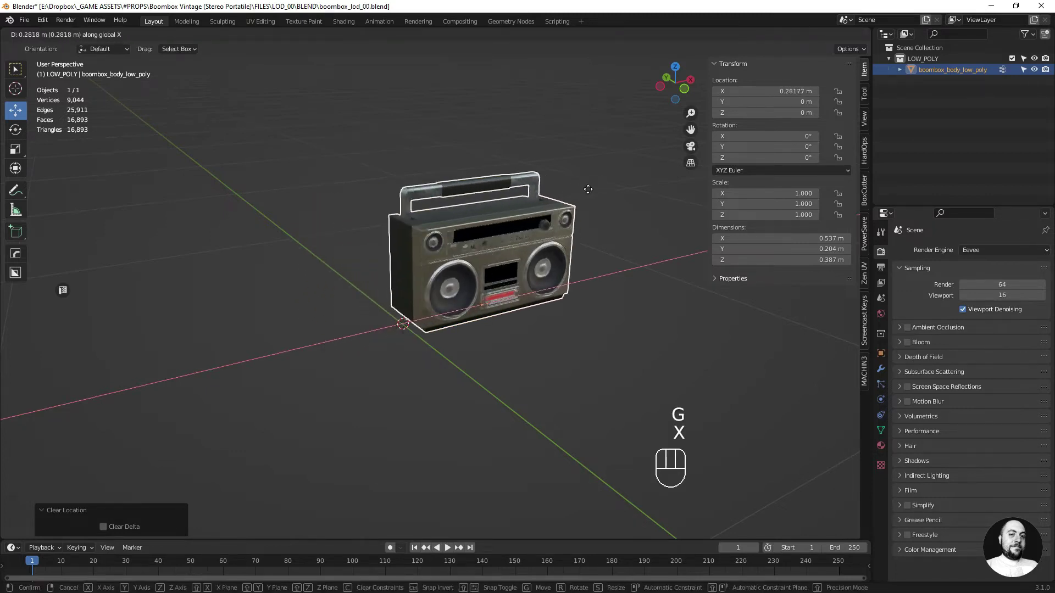
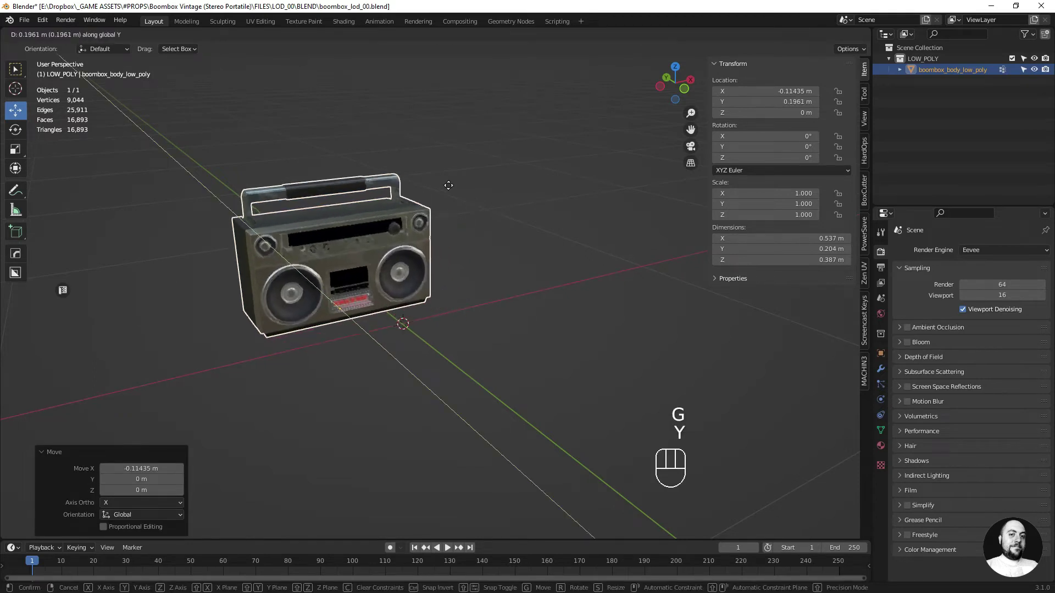
pyautogui.click(495, 209)
pyautogui.press('z')
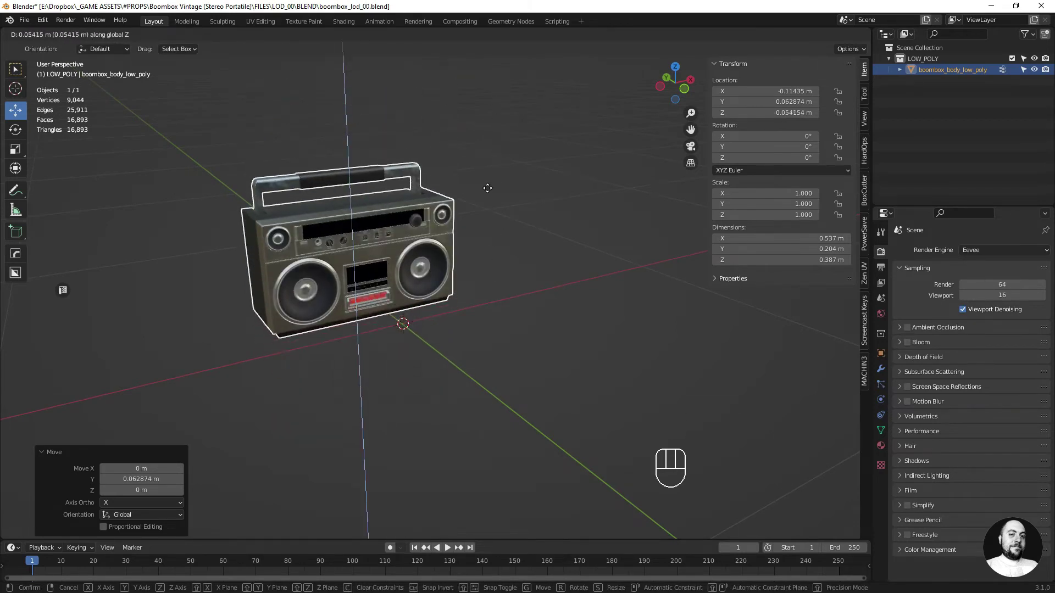
pyautogui.click(491, 191)
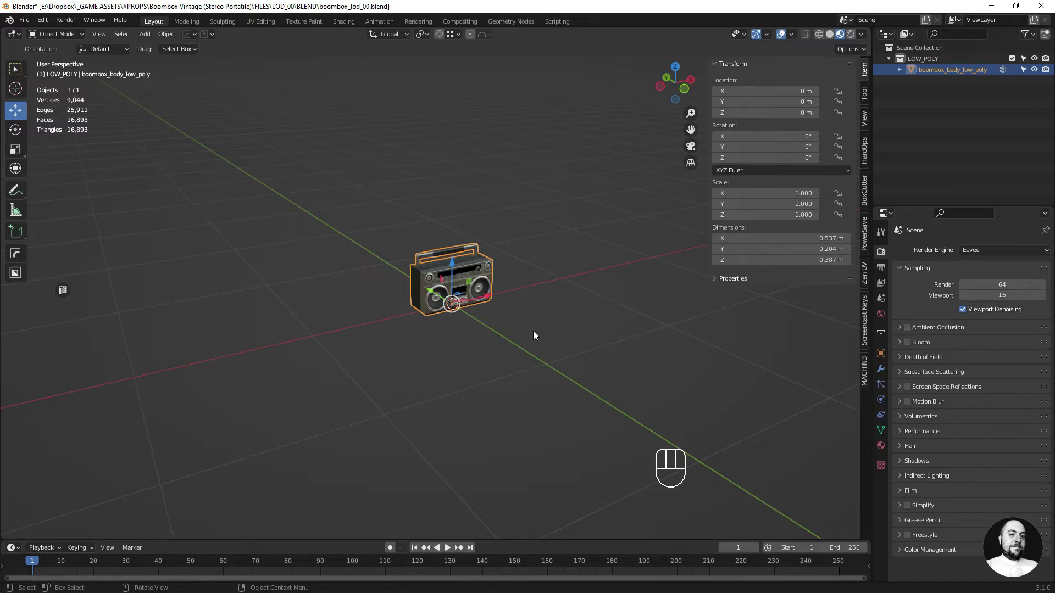
pyautogui.press('g')
pyautogui.press('z')
pyautogui.press('KP_1')
pyautogui.press('Return')
pyautogui.press('ctrl+z')
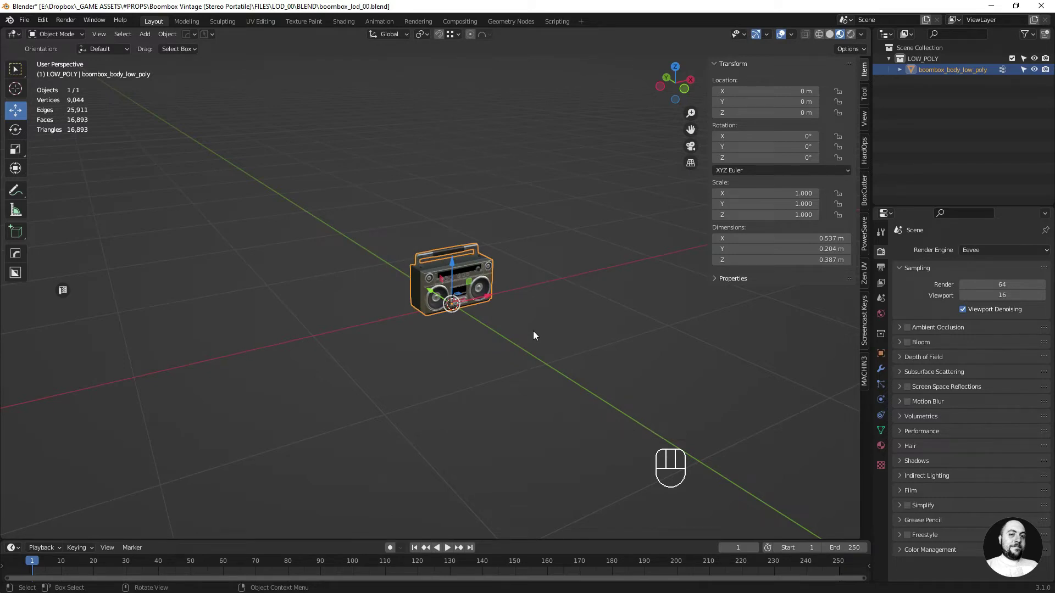
pyautogui.press('z')
pyautogui.press('KP_Subtract')
pyautogui.press('KP_1')
pyautogui.press('Return')
pyautogui.press('alt+g')
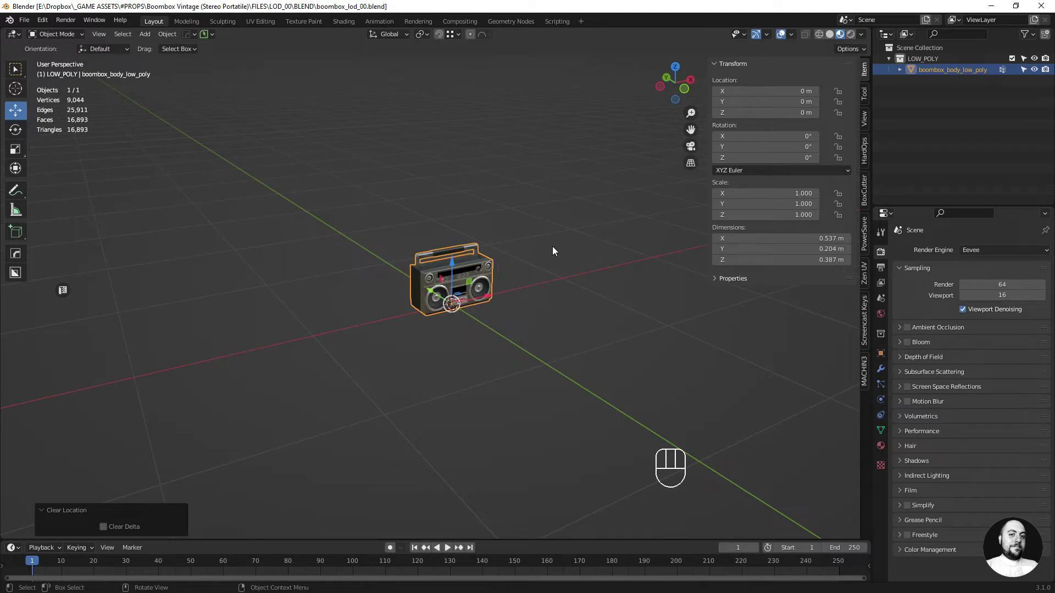
pyautogui.press('g')
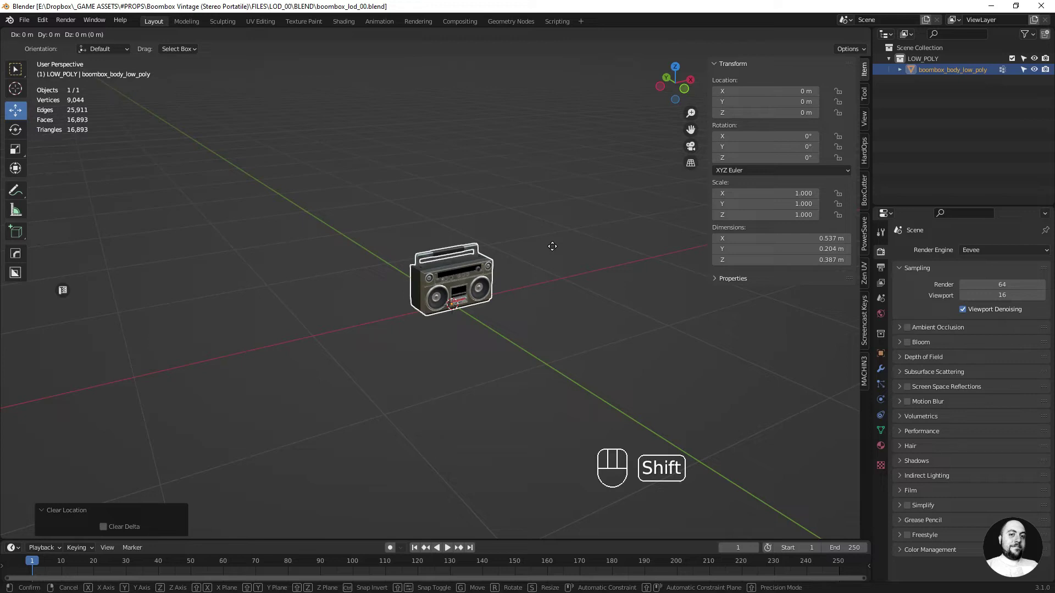
pyautogui.press('shift+y')
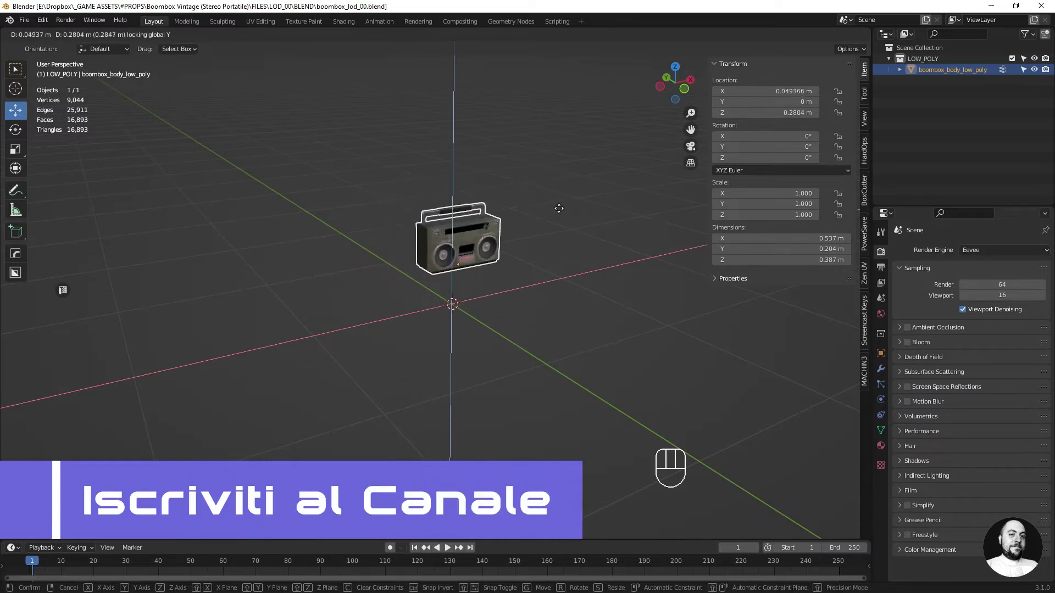
pyautogui.click(562, 212)
pyautogui.press('ctrl+z')
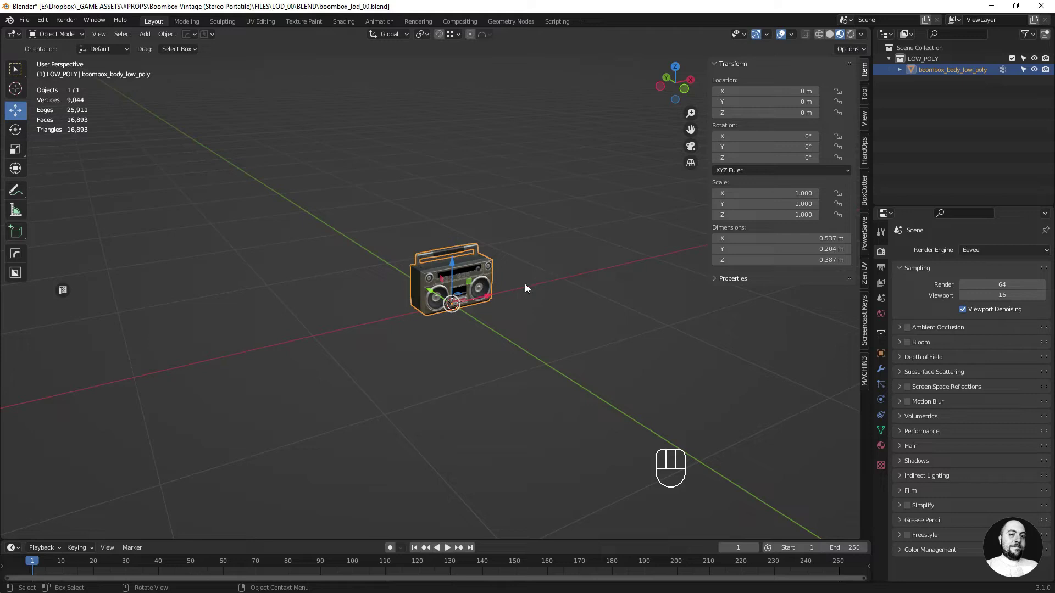
pyautogui.press('g')
pyautogui.press('shift+x')
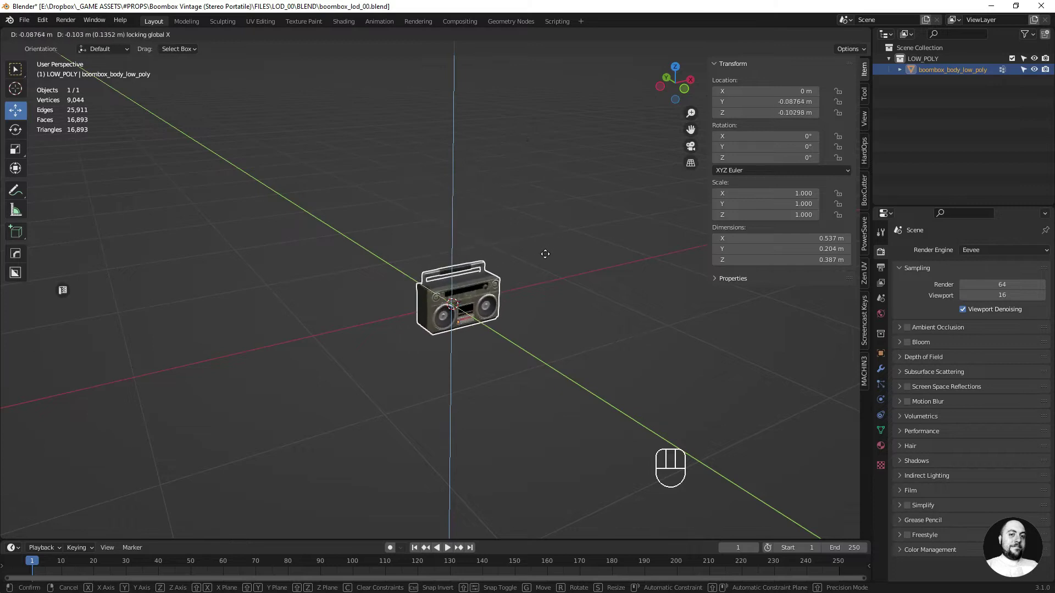
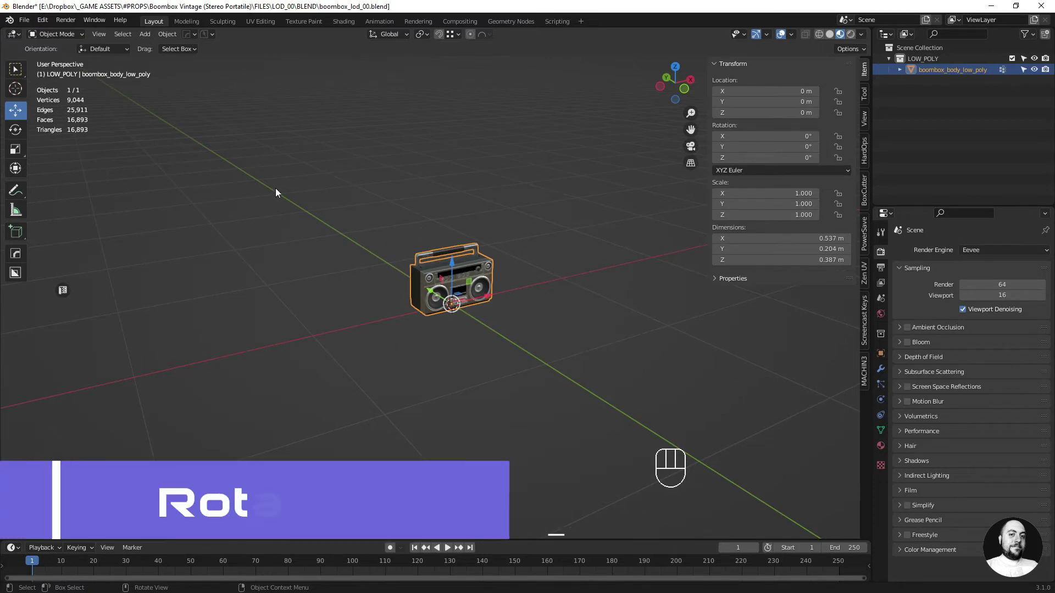
# With the Rotate tool, drag the gizmo rings to tilt the boombox around X, Z and Y
pyautogui.click(23, 133)
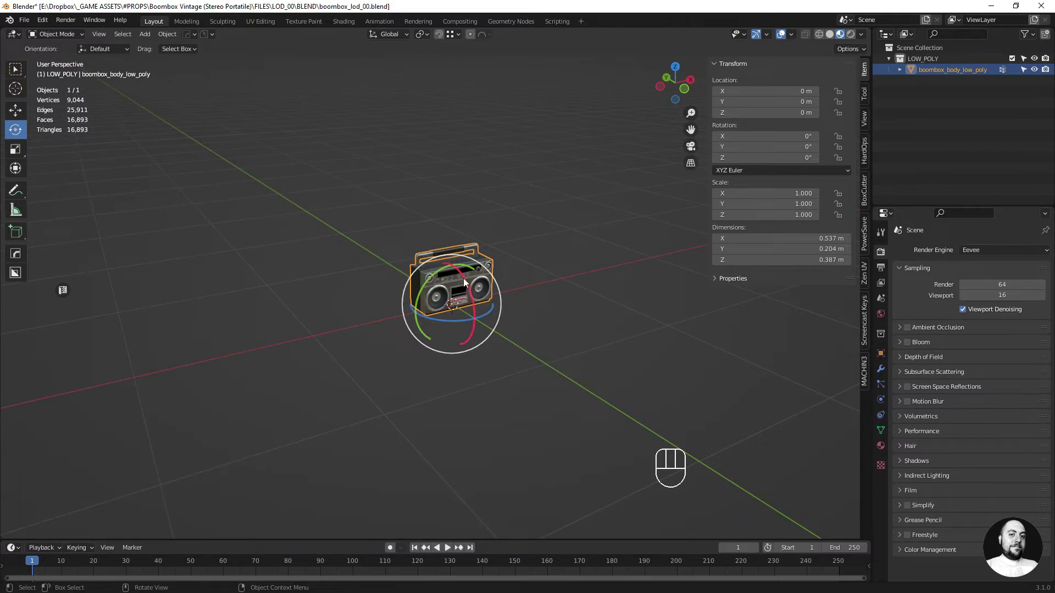
pyautogui.moveTo(467, 281); pyautogui.dragTo(478, 276)
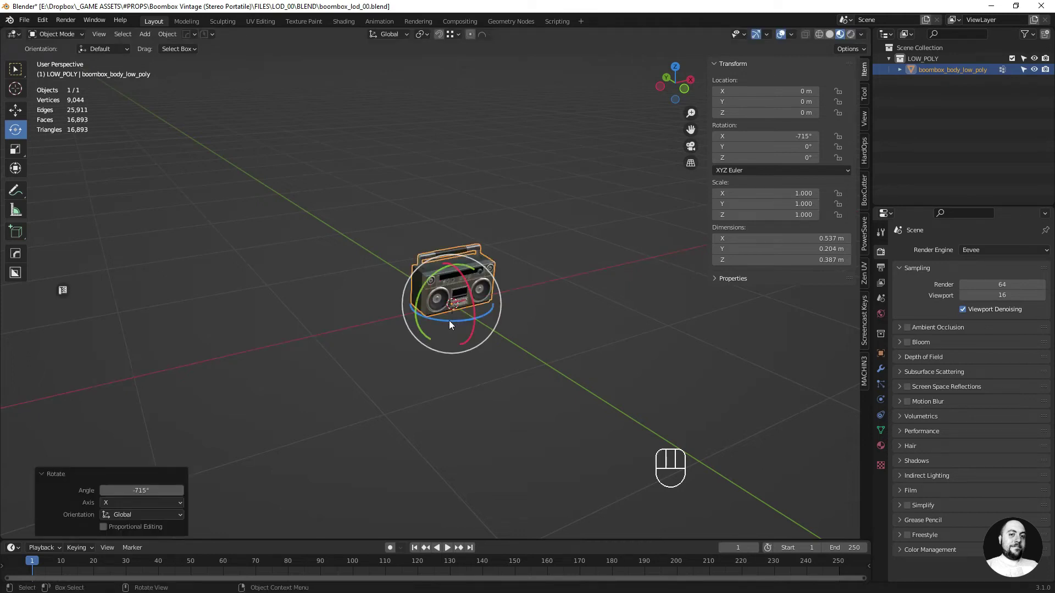
pyautogui.moveTo(451, 324); pyautogui.dragTo(475, 323)
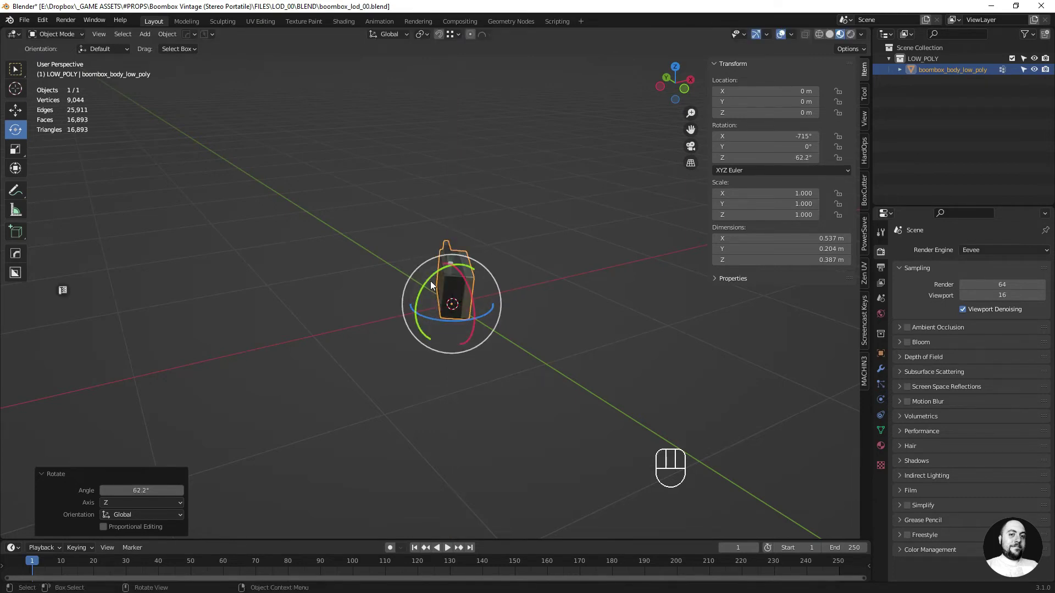
pyautogui.moveTo(432, 284); pyautogui.dragTo(424, 354)
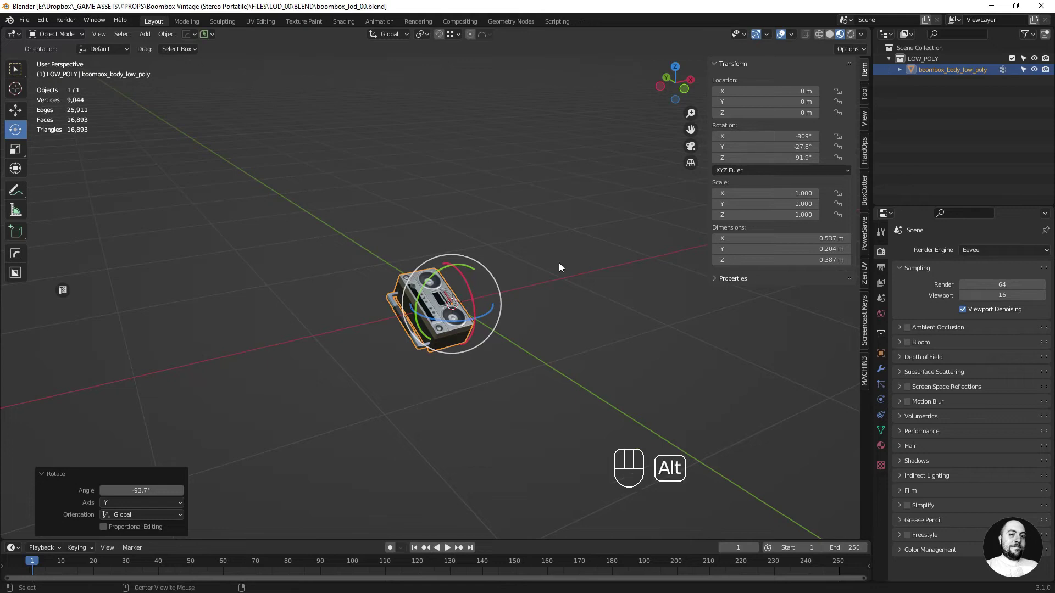
# Clear rotation with Alt+R, rotate the boombox around X and Y with R, then clear it again
pyautogui.press('alt+r')
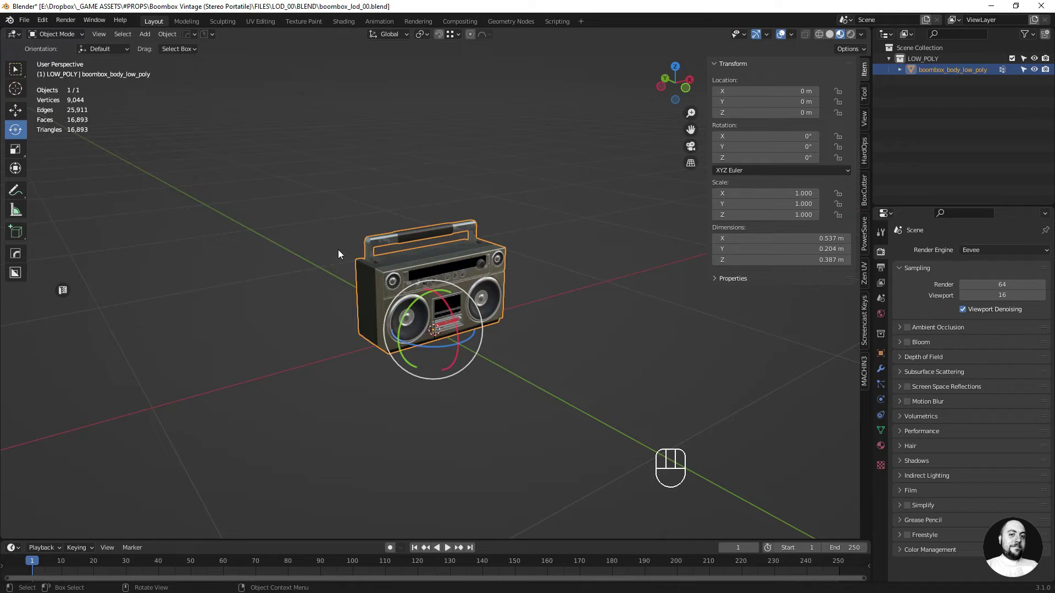
pyautogui.press('r')
pyautogui.click(544, 207)
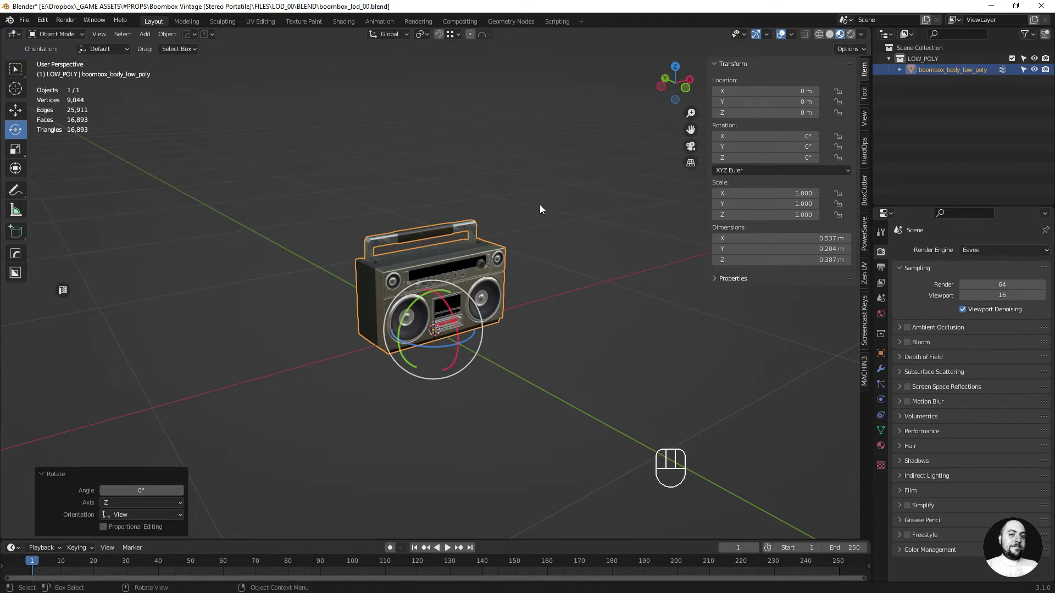
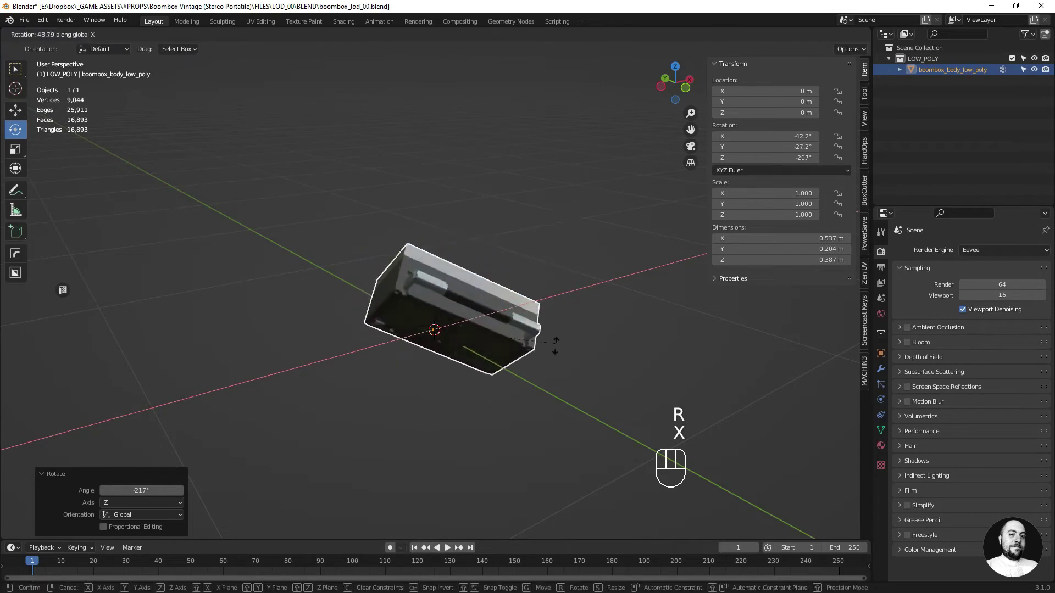
pyautogui.click(472, 443)
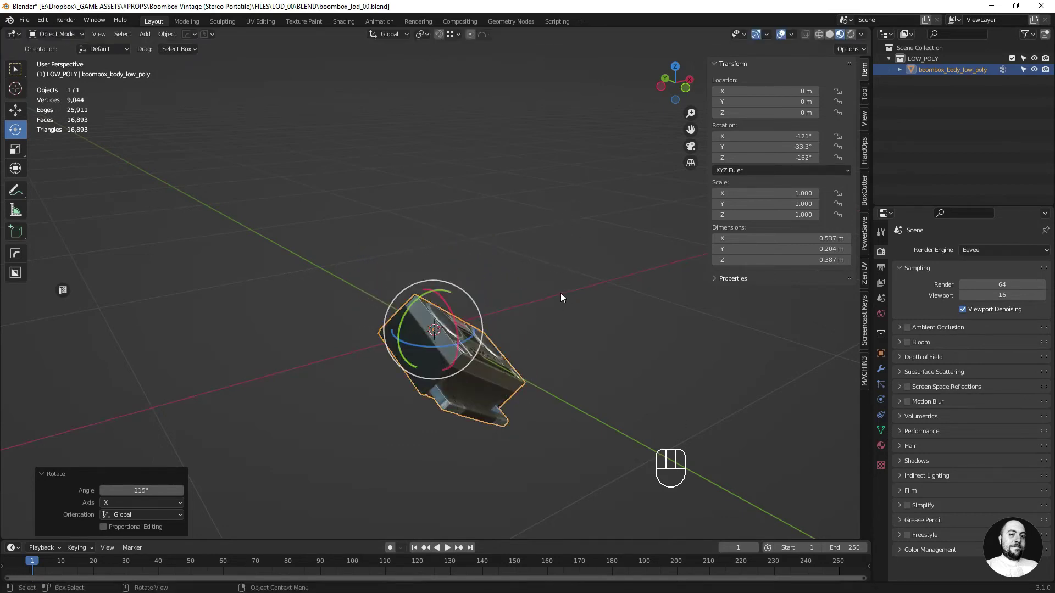
pyautogui.press('r')
pyautogui.press('y')
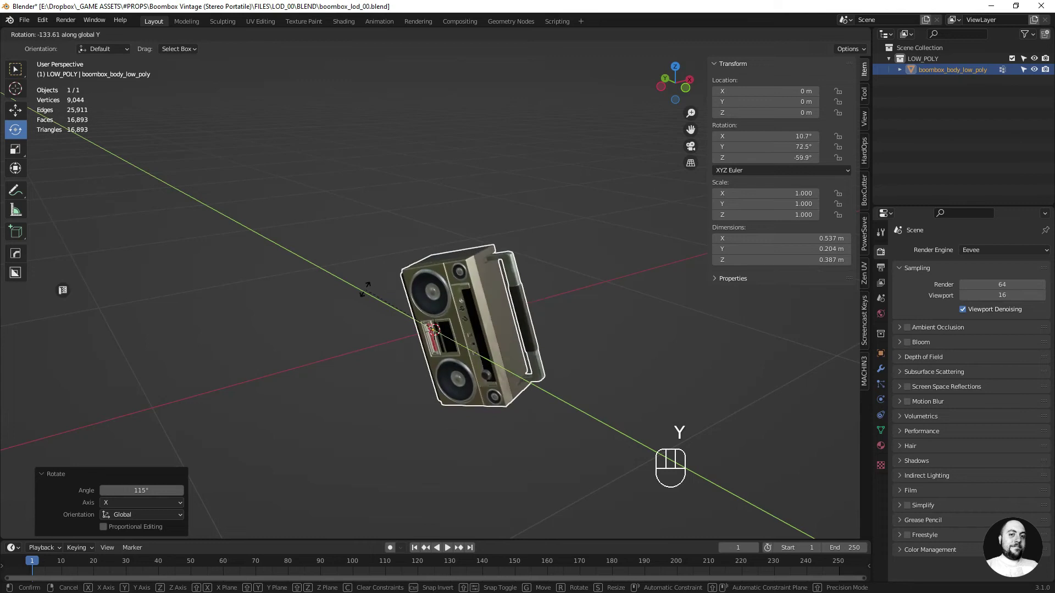
pyautogui.press('alt+r')
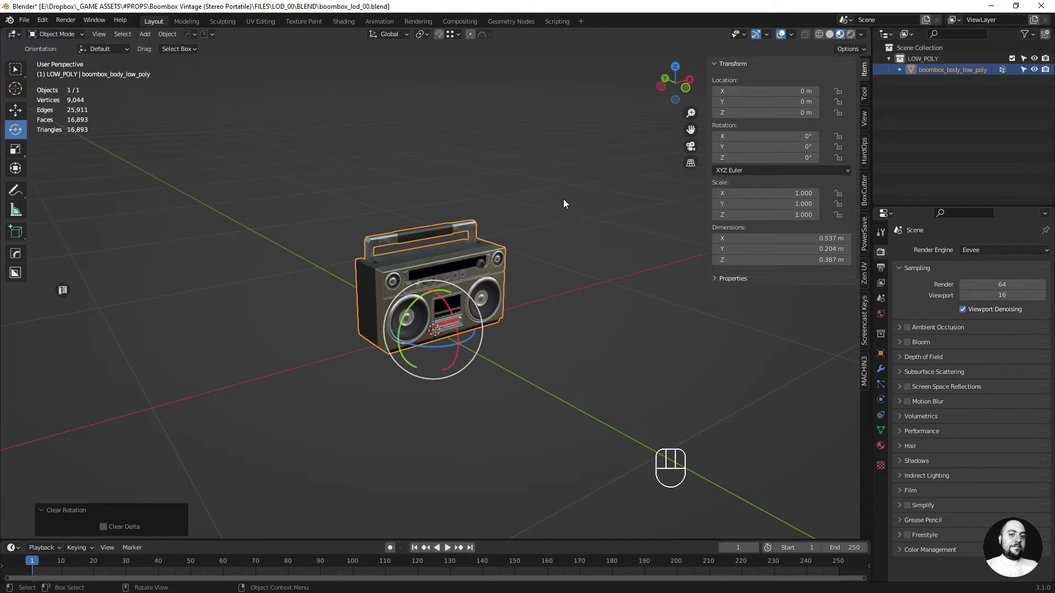
# Rotate the boombox around Z by entering 90 in the R operator
pyautogui.press('r')
pyautogui.press('r')
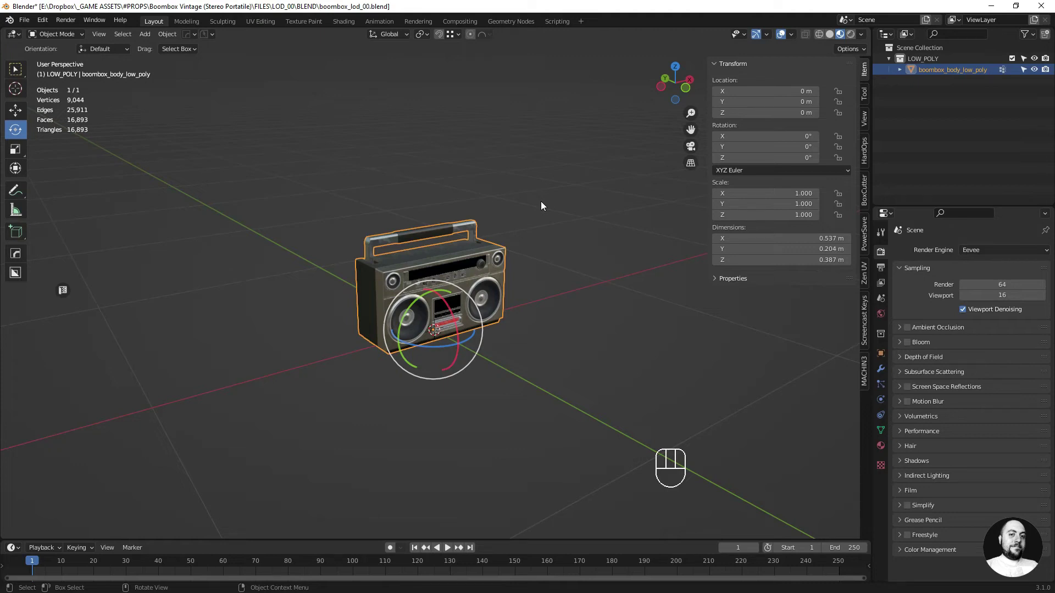
pyautogui.press('r')
pyautogui.press('z')
pyautogui.press('KP_9')
pyautogui.press('KP_0')
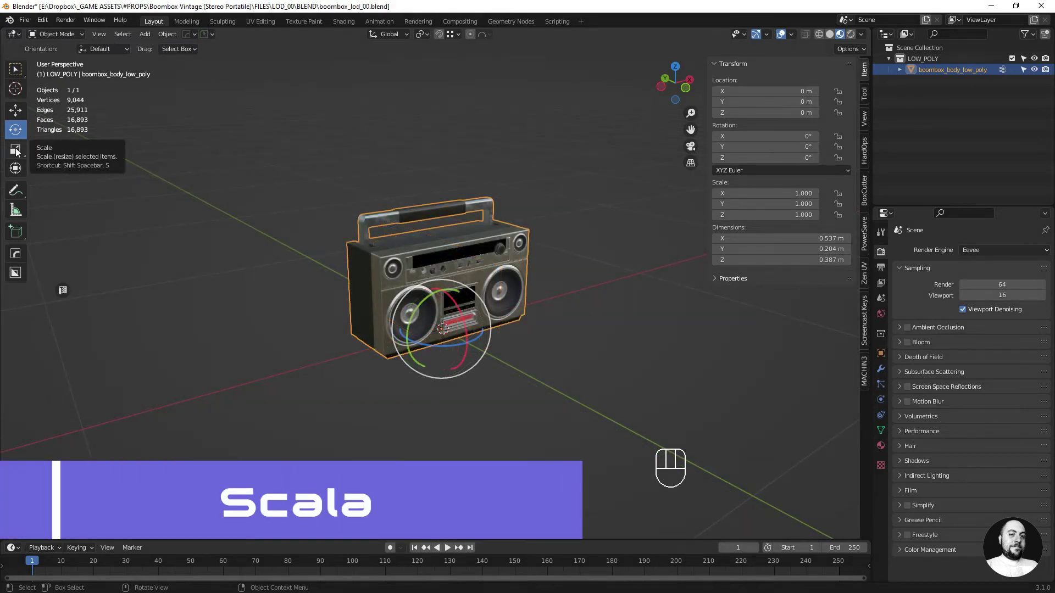
# Select the Scale tool and stretch the boombox along single gizmo axes, undoing each resize
pyautogui.click(22, 152)
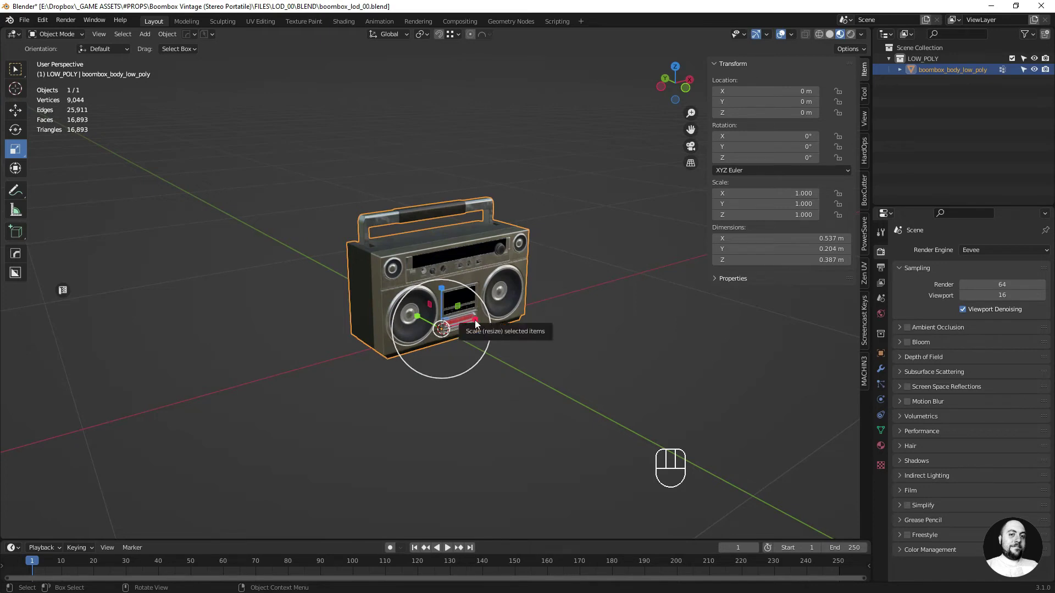
pyautogui.moveTo(479, 323); pyautogui.dragTo(531, 311)
pyautogui.press('ctrl+z')
pyautogui.moveTo(425, 321); pyautogui.dragTo(382, 295)
pyautogui.press('ctrl+z')
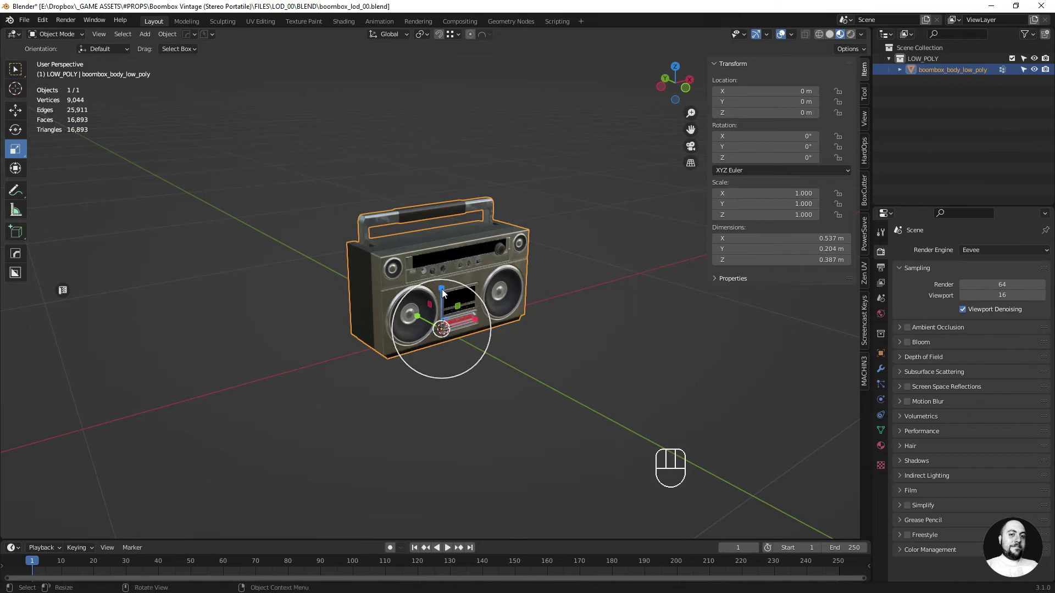
pyautogui.moveTo(446, 291); pyautogui.dragTo(452, 272)
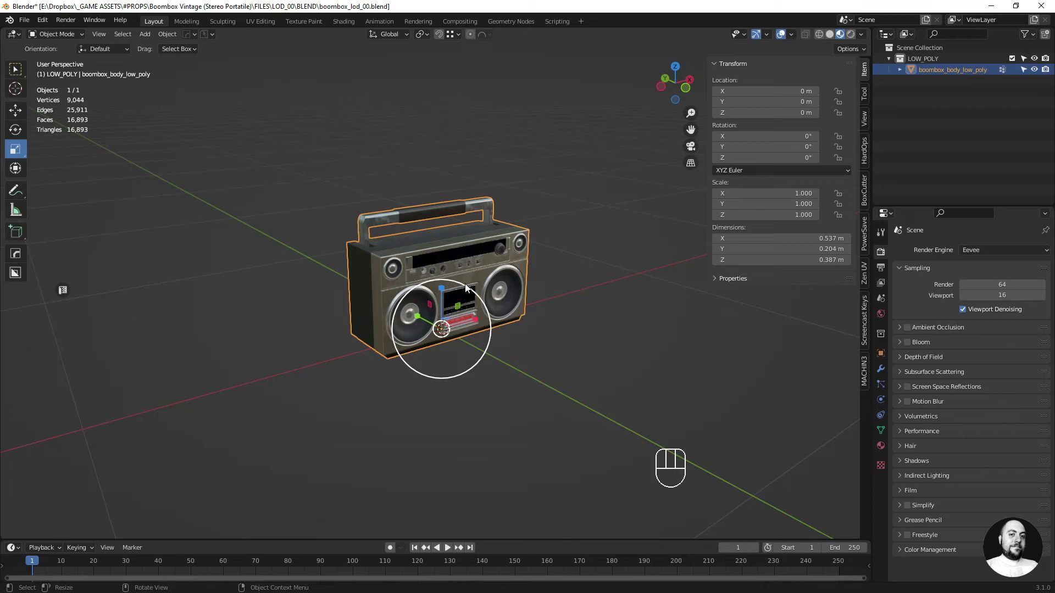
# Try more single-axis resizes, undo, then shrink the boombox evenly to about 0.883
pyautogui.moveTo(471, 289); pyautogui.dragTo(484, 275)
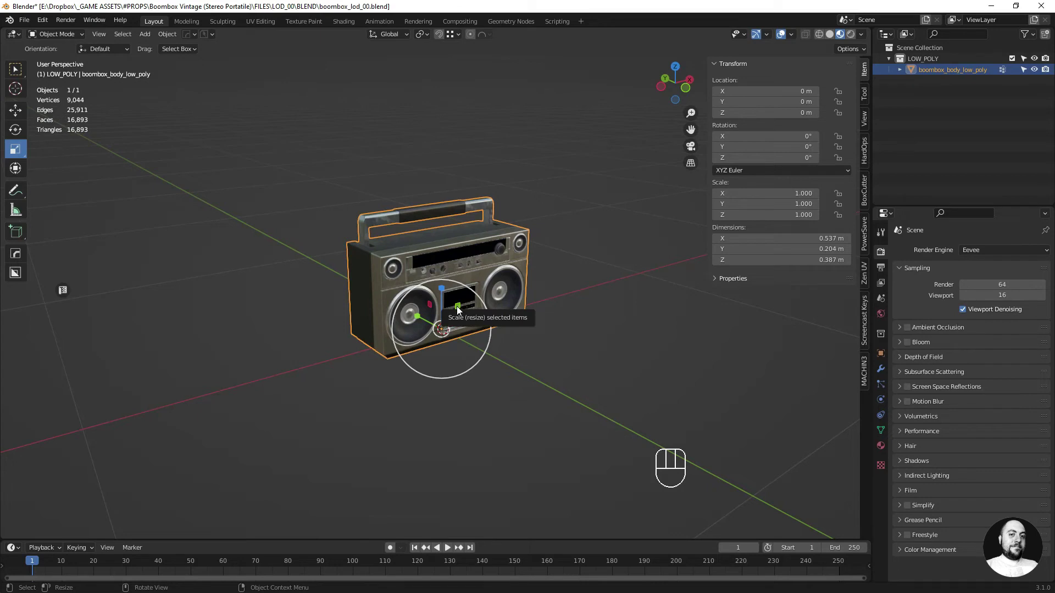
pyautogui.moveTo(463, 308); pyautogui.dragTo(479, 297)
pyautogui.press('ctrl+z')
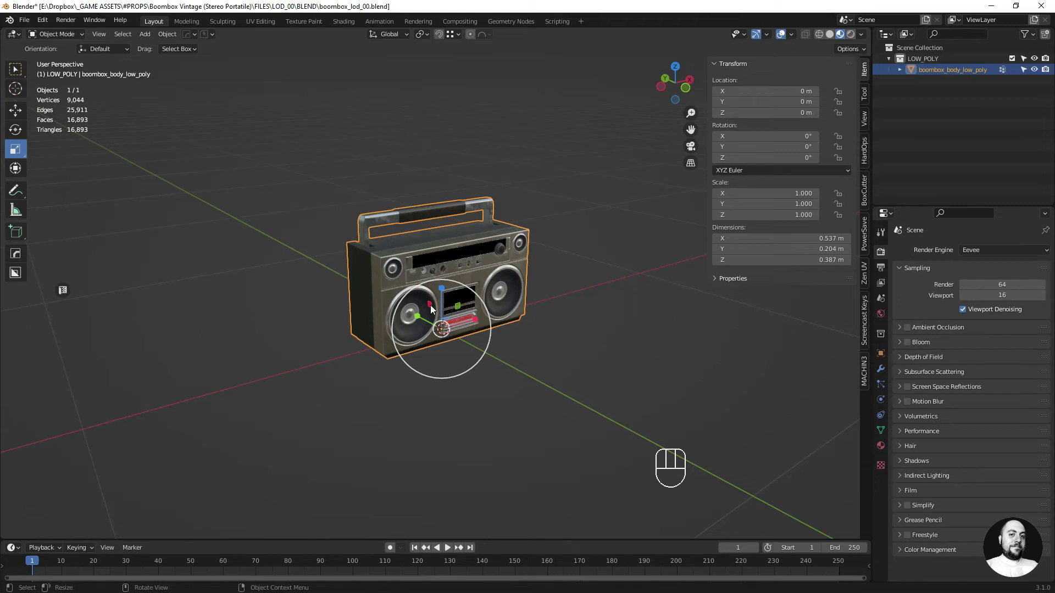
pyautogui.moveTo(434, 308); pyautogui.dragTo(623, 234)
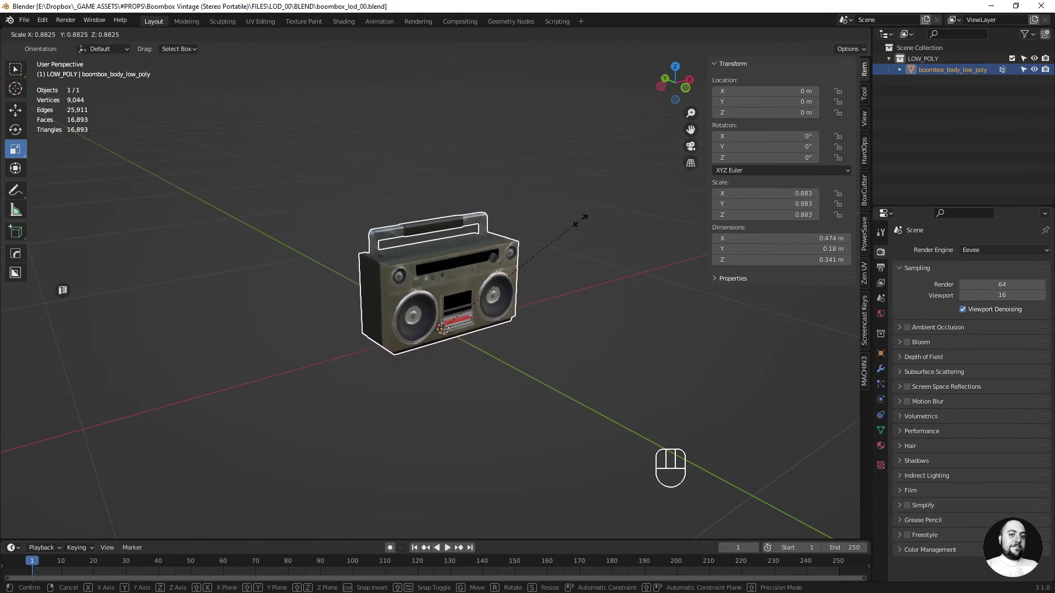
pyautogui.click(604, 199)
pyautogui.press('ctrl+z')
pyautogui.press('s')
pyautogui.press('x')
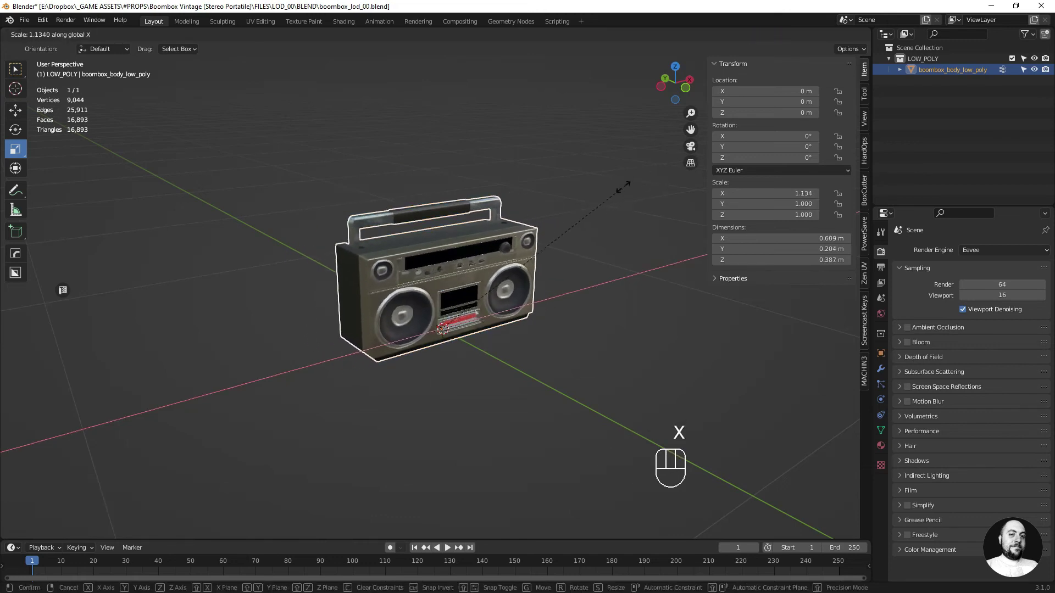
pyautogui.press('ctrl+z')
pyautogui.press('s')
pyautogui.press('y')
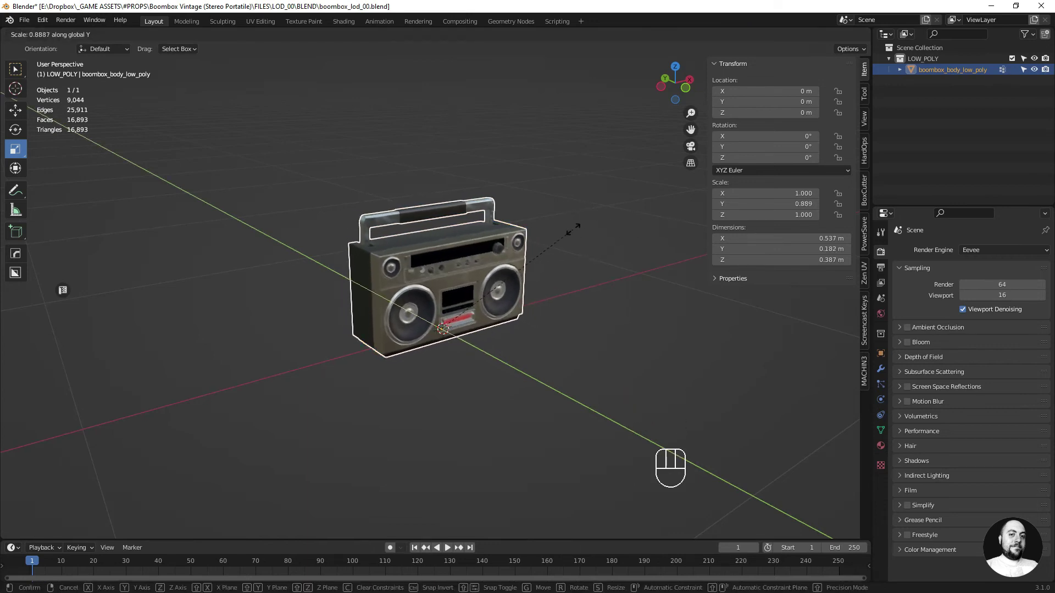
pyautogui.click(571, 234)
pyautogui.press('ctrl+z')
pyautogui.press('s')
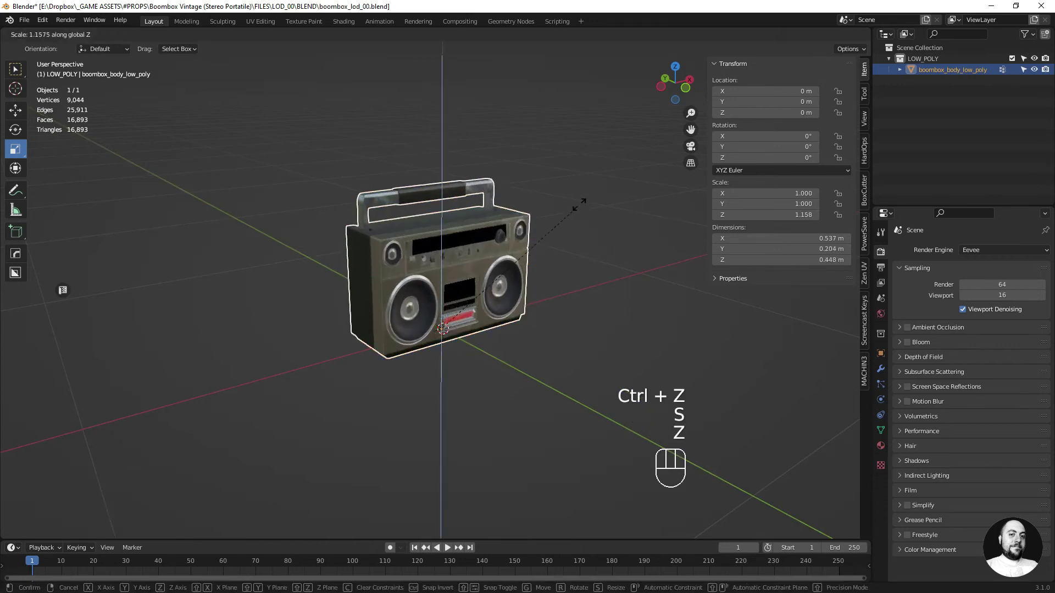
pyautogui.click(583, 212)
pyautogui.press('ctrl+z')
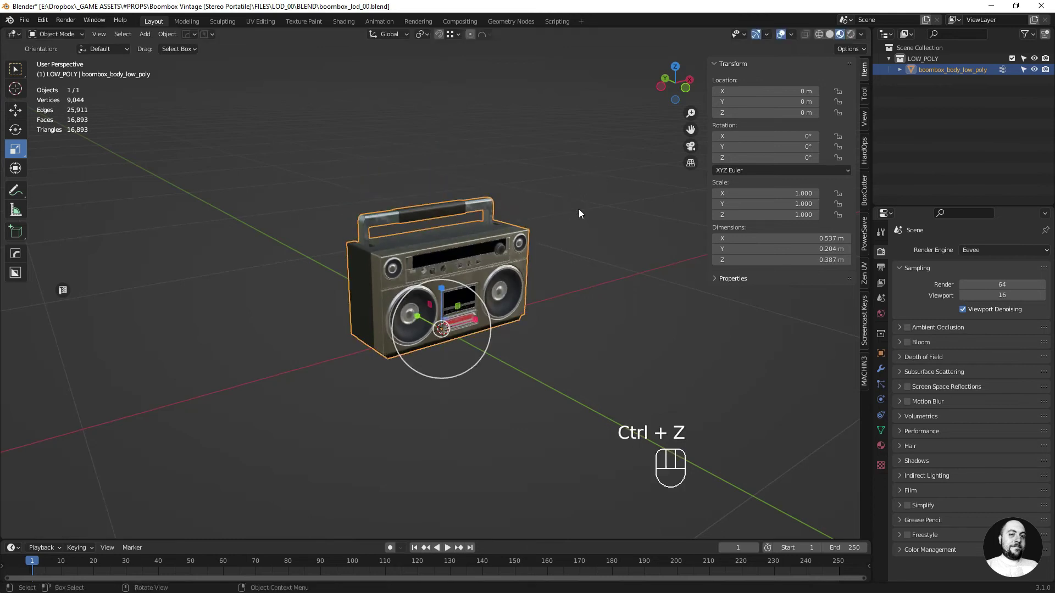
pyautogui.press('s')
pyautogui.press('shift+x')
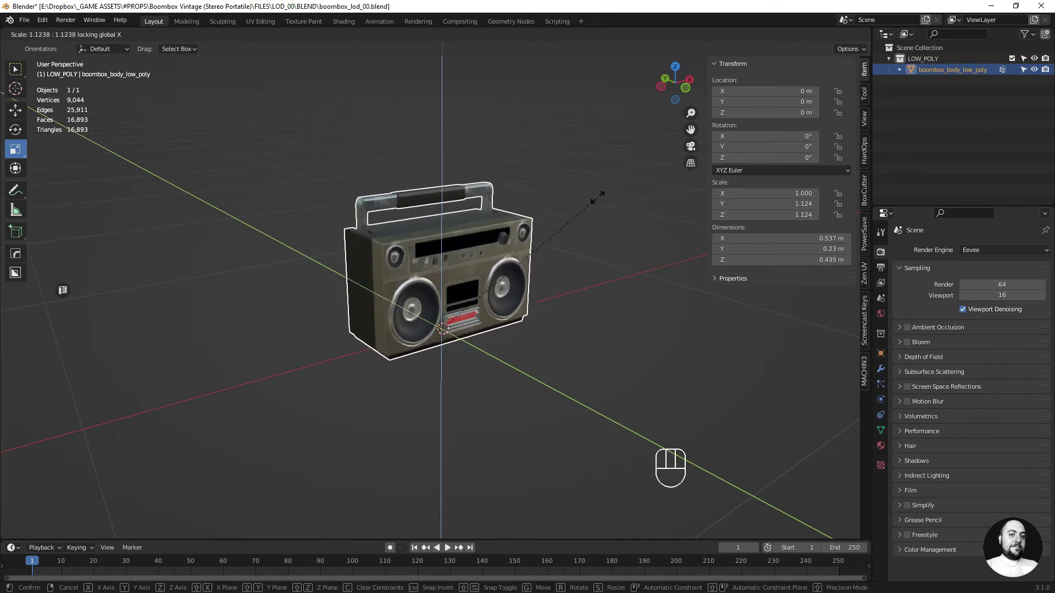
pyautogui.click(591, 208)
pyautogui.press('ctrl+z')
pyautogui.press('s')
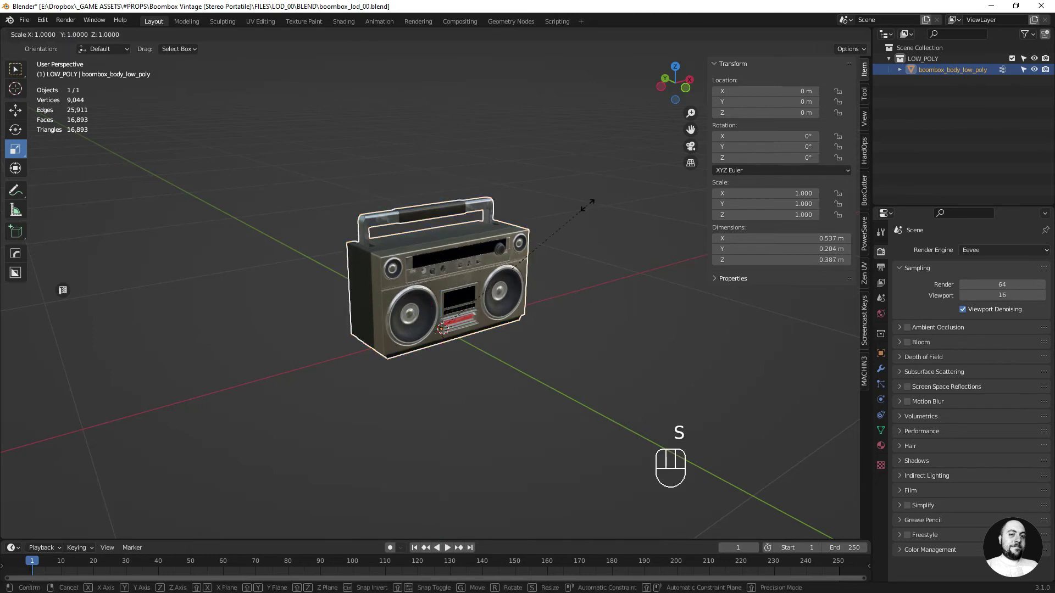
pyautogui.press('shift+z')
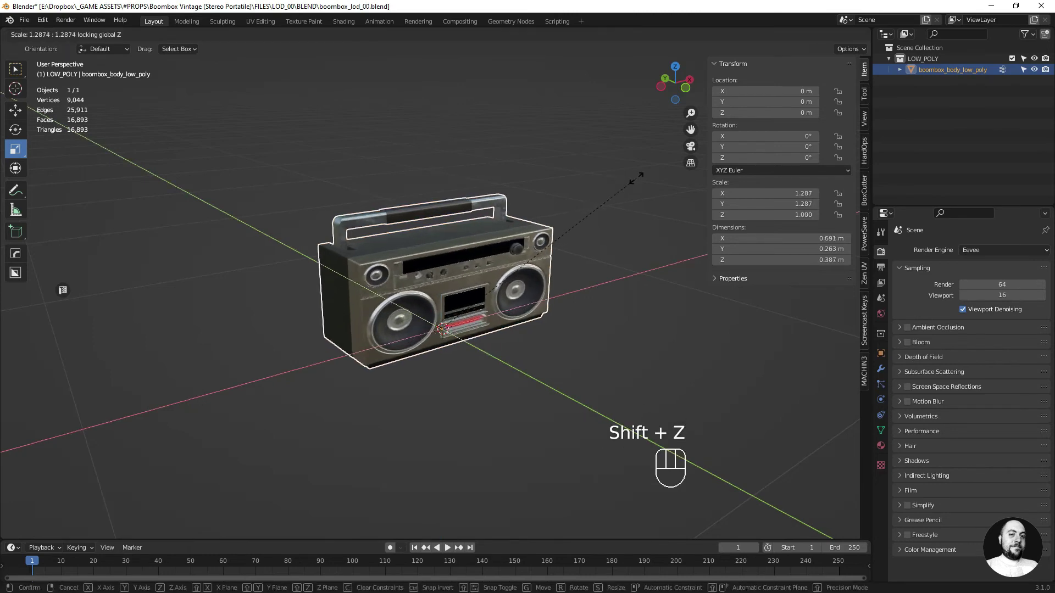
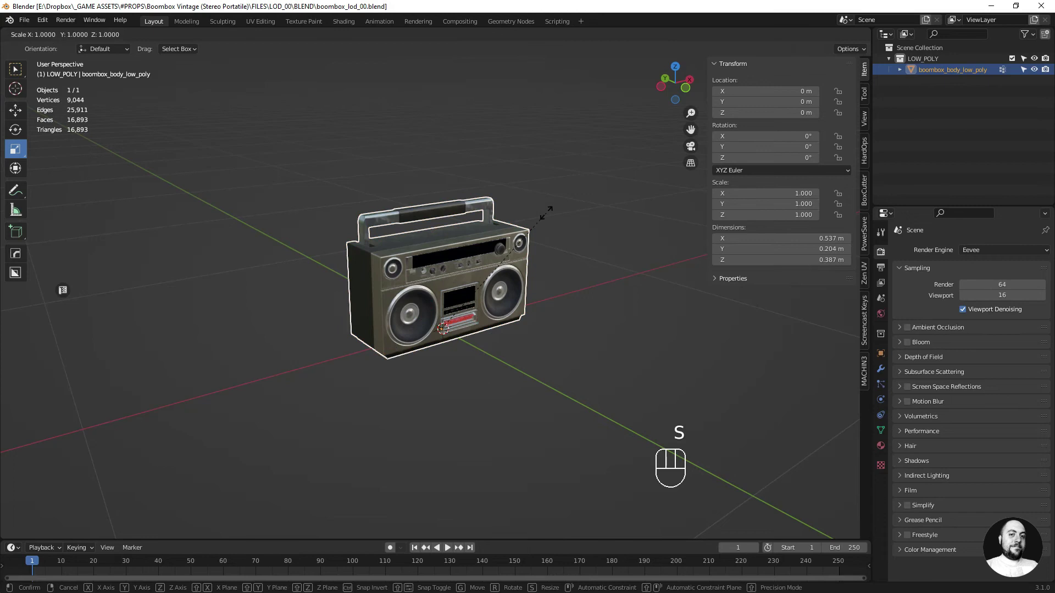
pyautogui.press('ctrl+z')
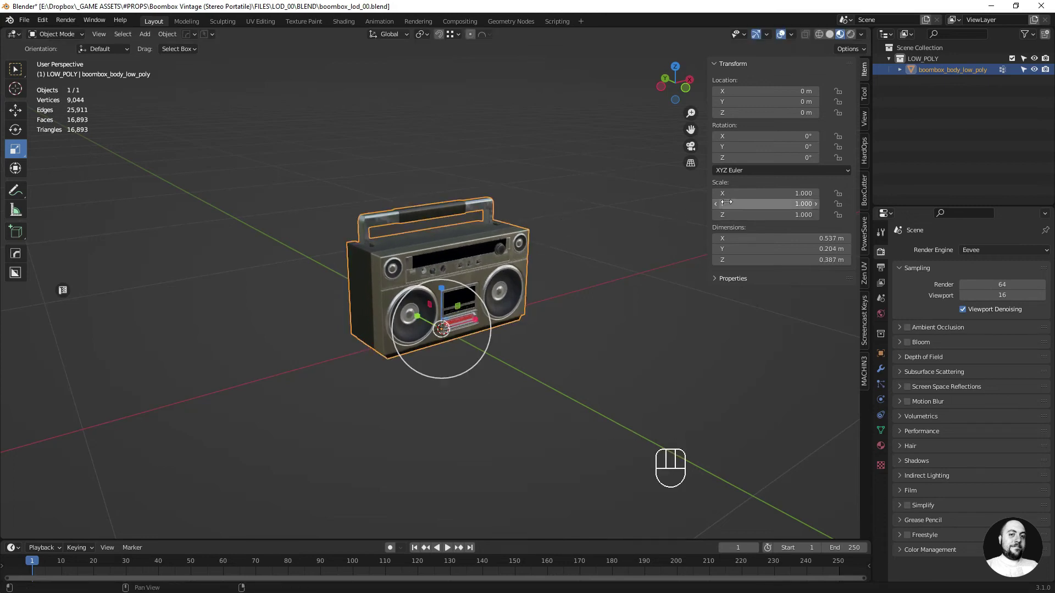
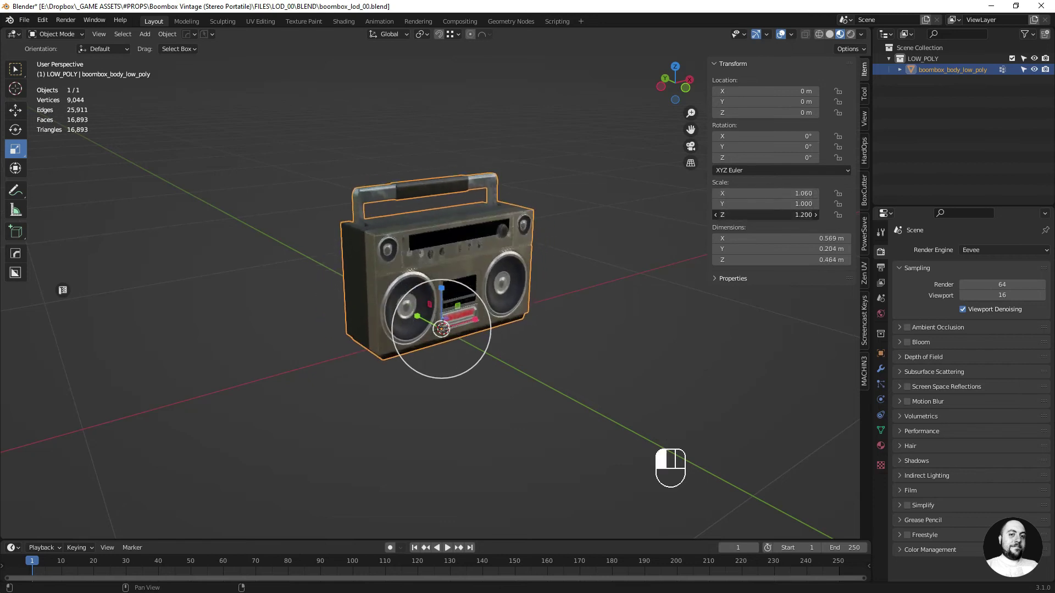
pyautogui.press('ctrl+z')
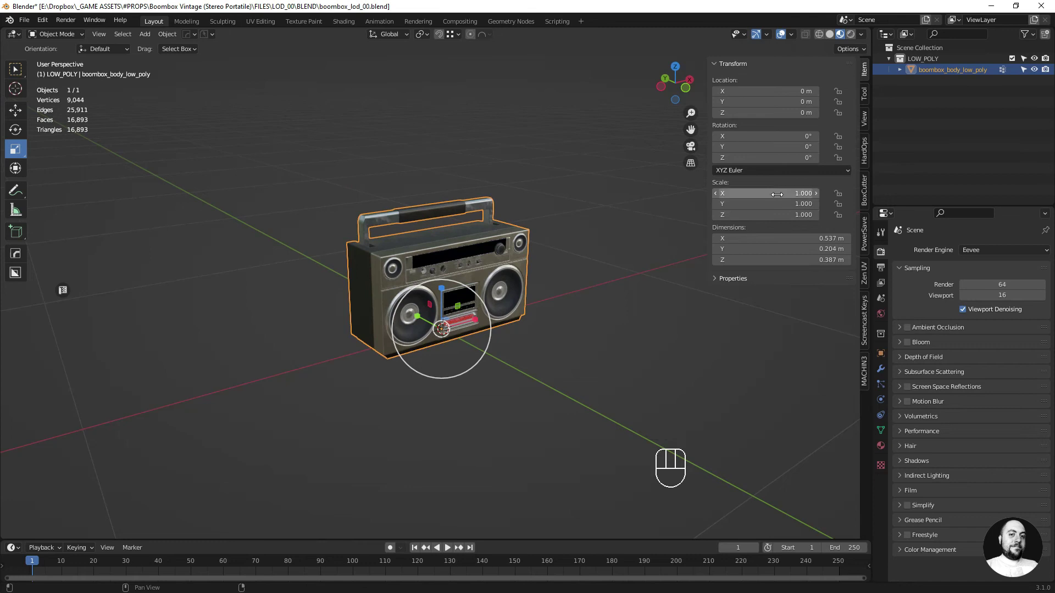
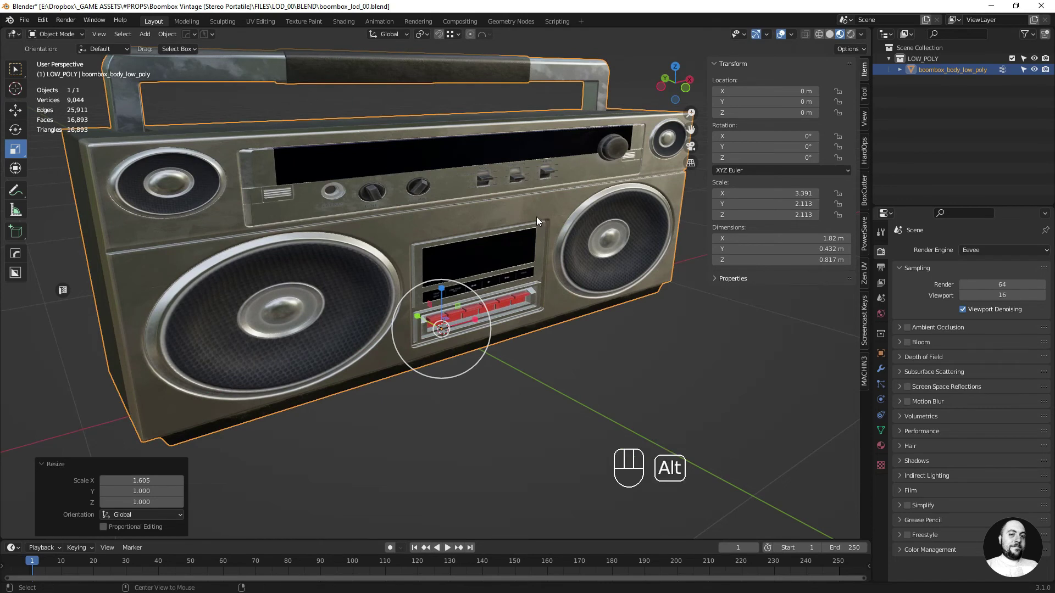
# Clear the boombox's scale to 1 with Alt+S, then enter a Z value of 2 and confirm
pyautogui.press('alt+s')
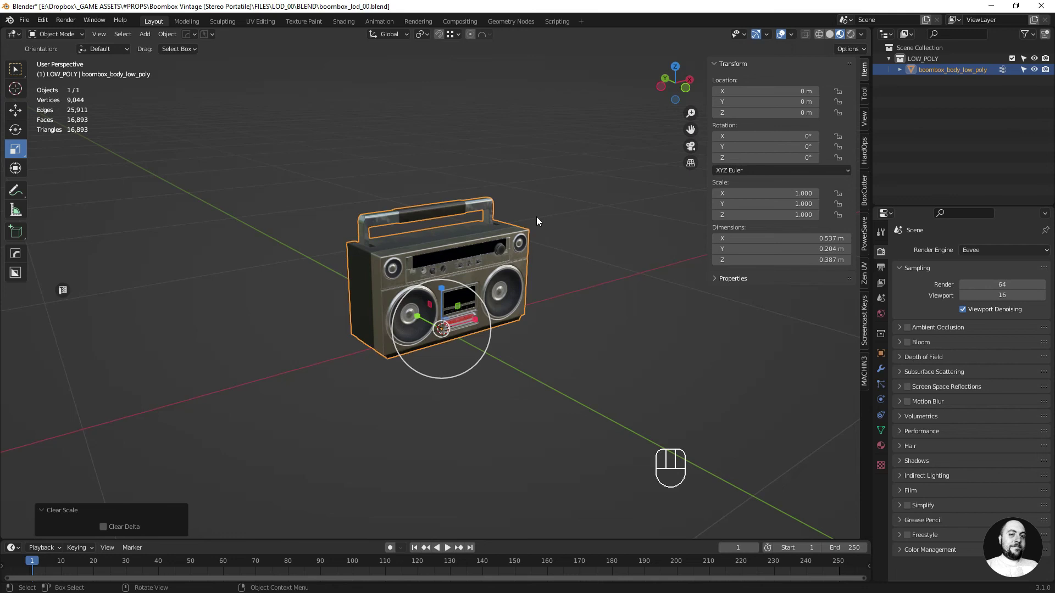
pyautogui.press('z')
pyautogui.press('KP_2')
pyautogui.press('Return')
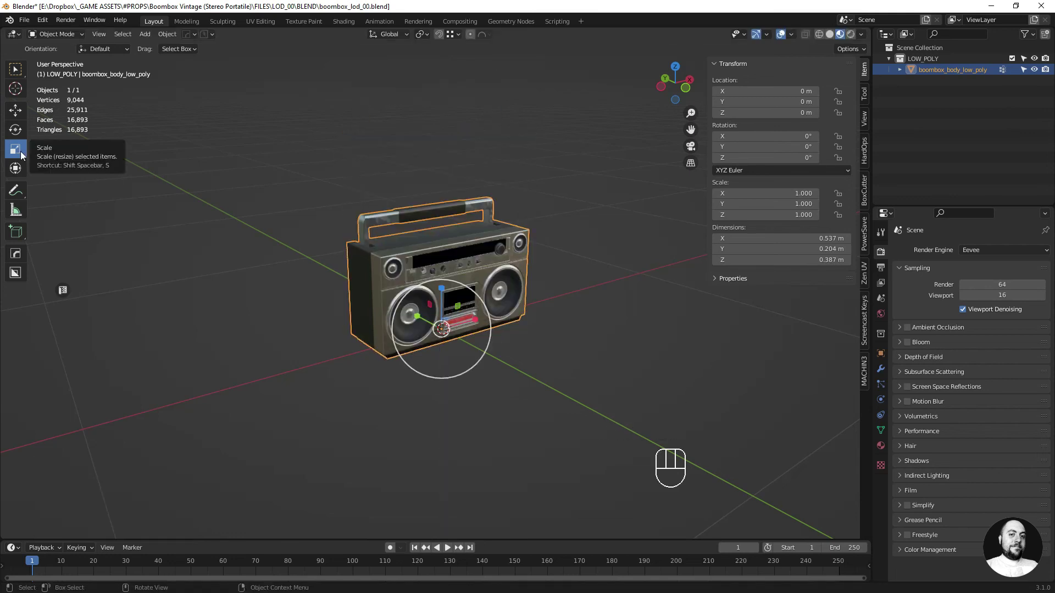
# Switch to Scale Cage, confirm the even 1.015 resize, and shrink width and height from a corner handle
pyautogui.moveTo(27, 156); pyautogui.dragTo(69, 182)
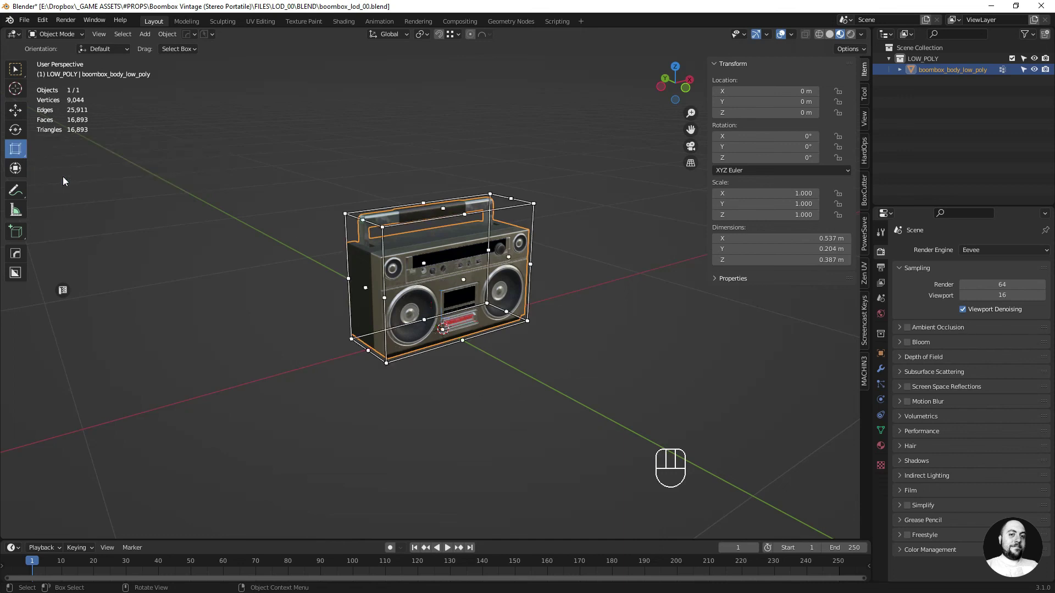
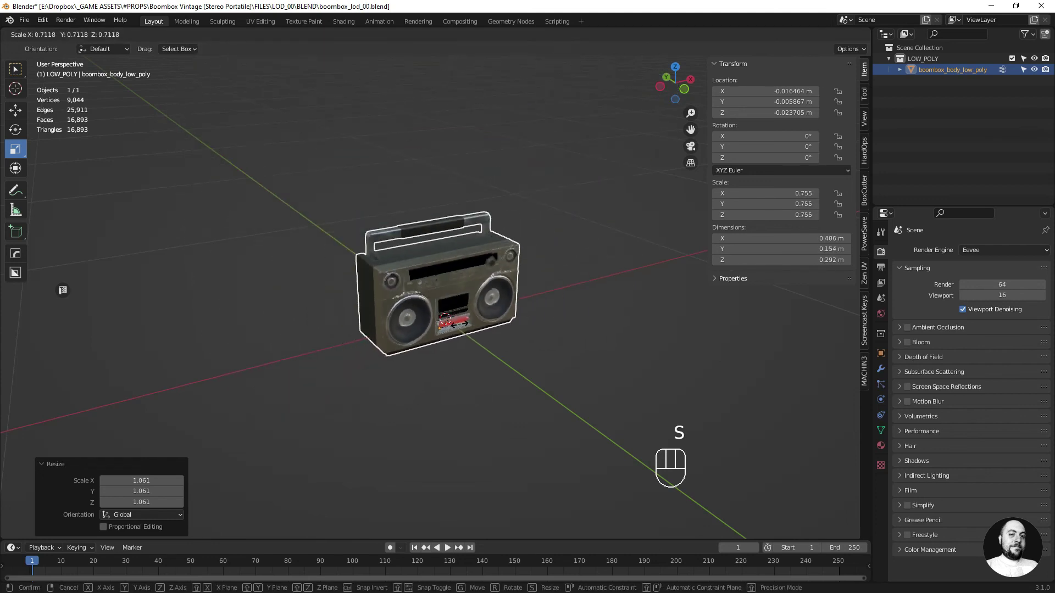
pyautogui.click(471, 326)
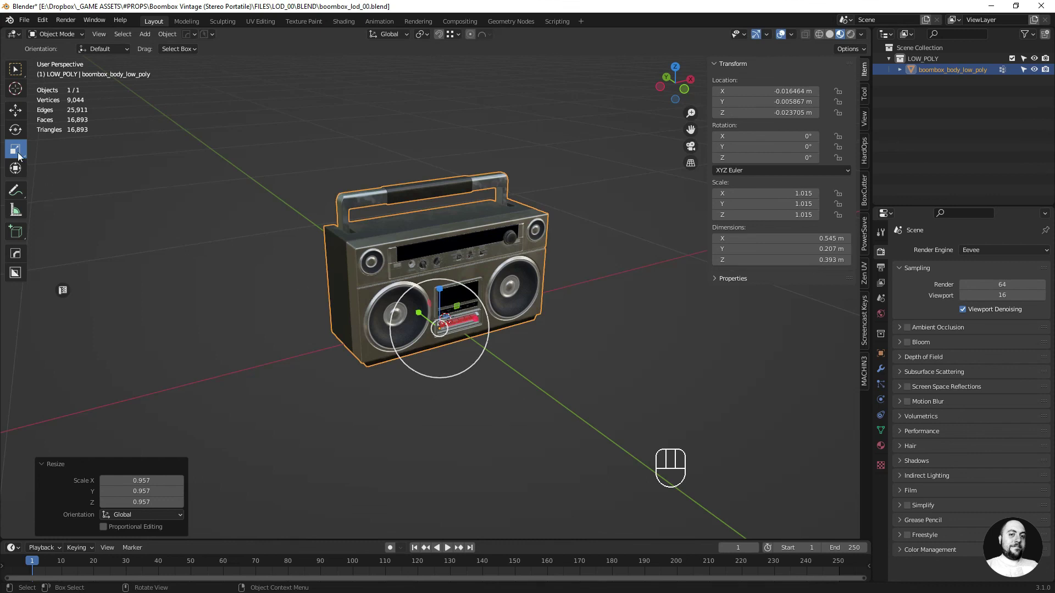
pyautogui.moveTo(21, 154); pyautogui.dragTo(62, 180)
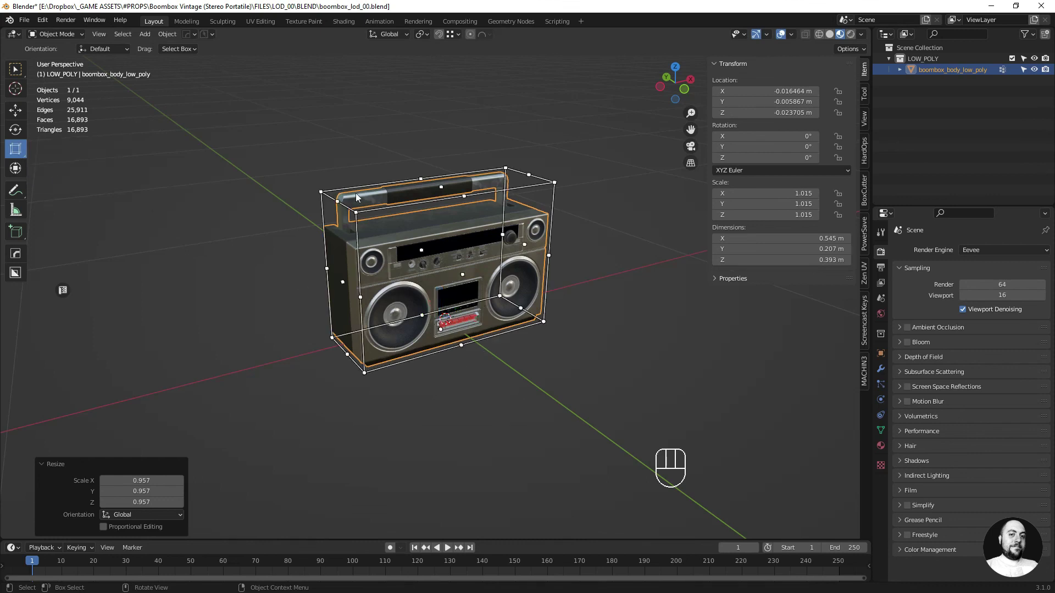